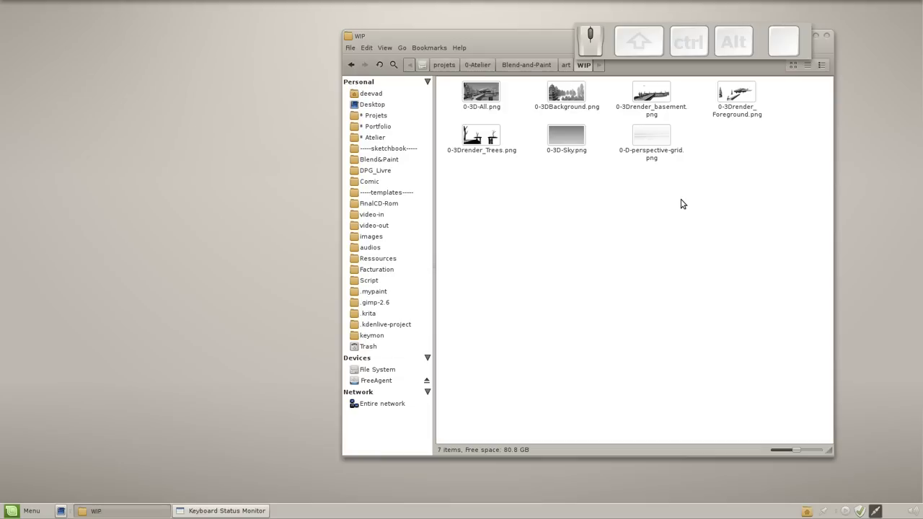
Open 0-3D-Sky.png from Nemo in GIMP via Open With.
right_click(564, 137)
click(721, 155)
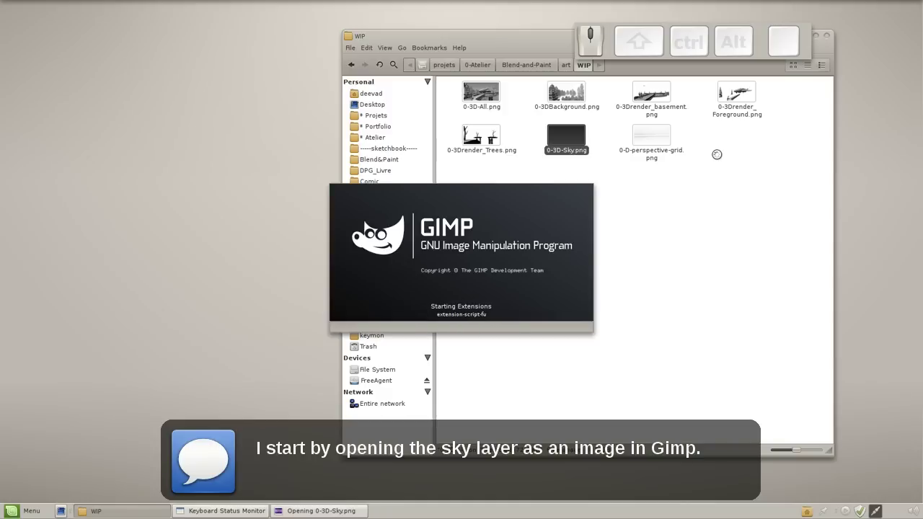
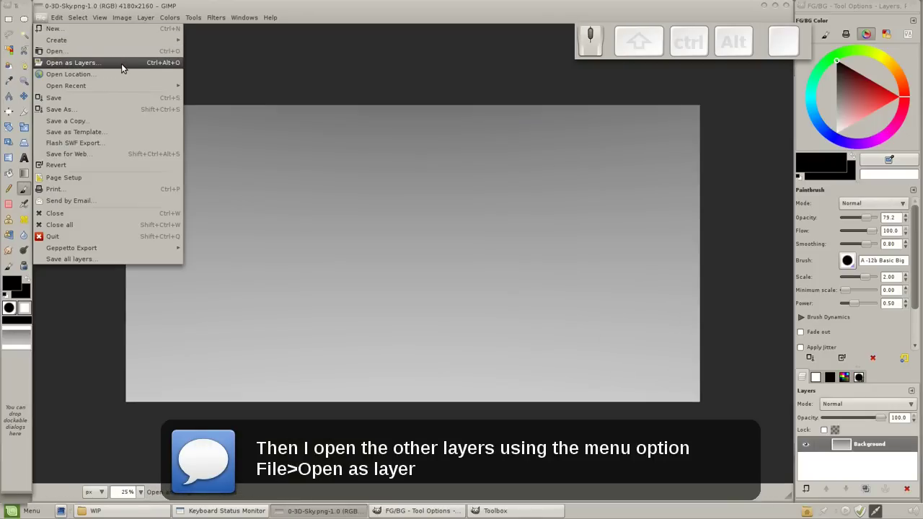
Open the trees, foreground, basement, background renders and perspective grid as layers above the sky.
click(124, 65)
click(198, 140)
click(198, 187)
click(197, 185)
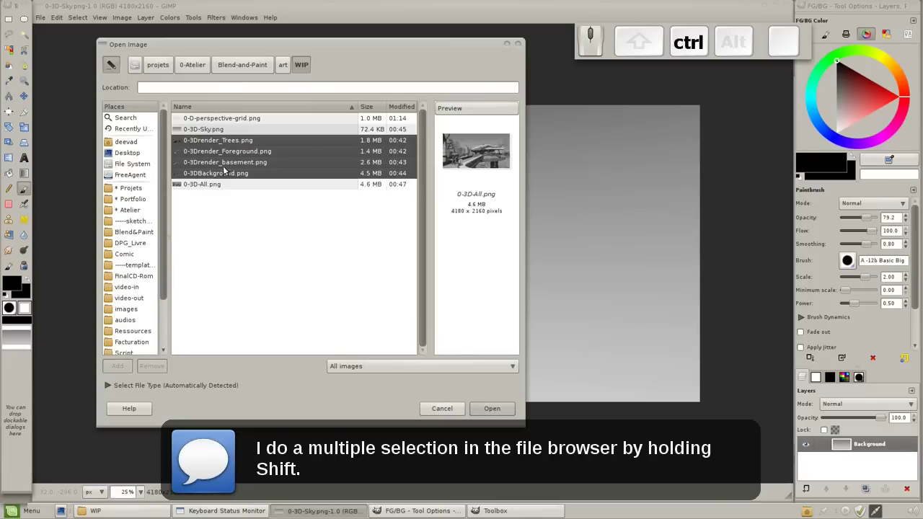
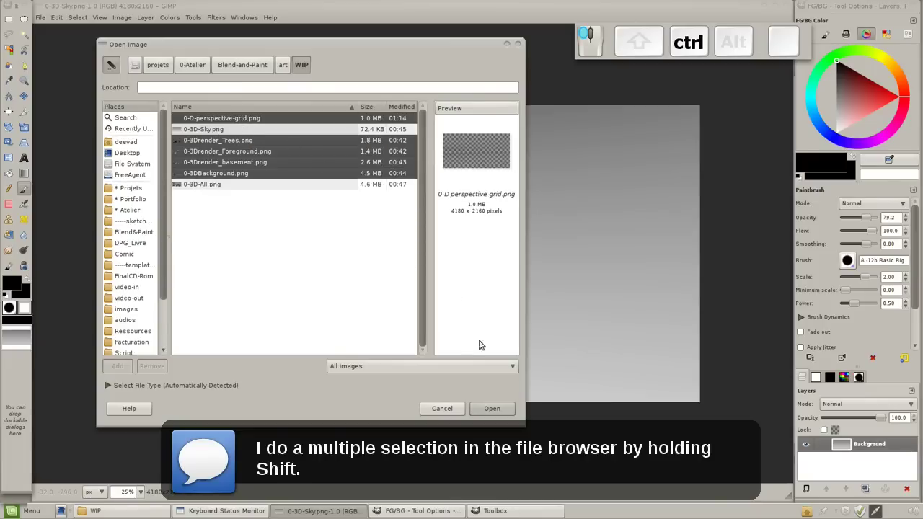
click(500, 412)
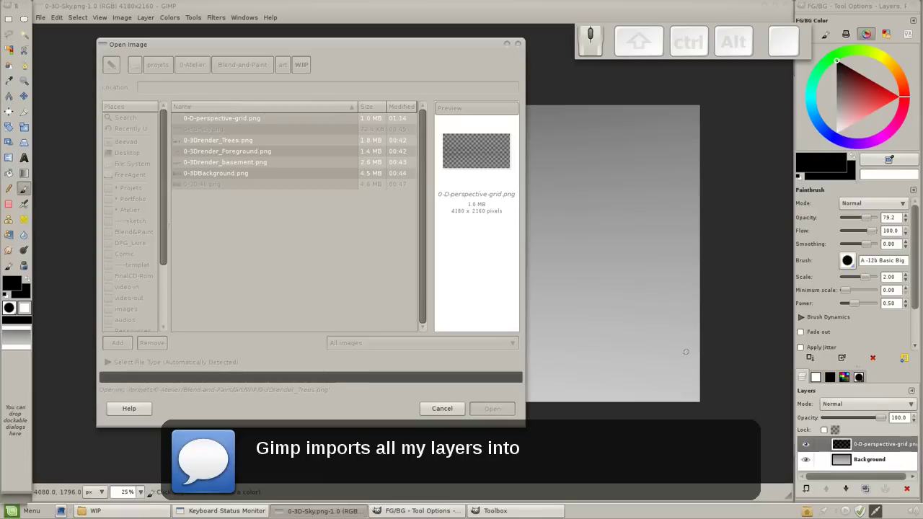
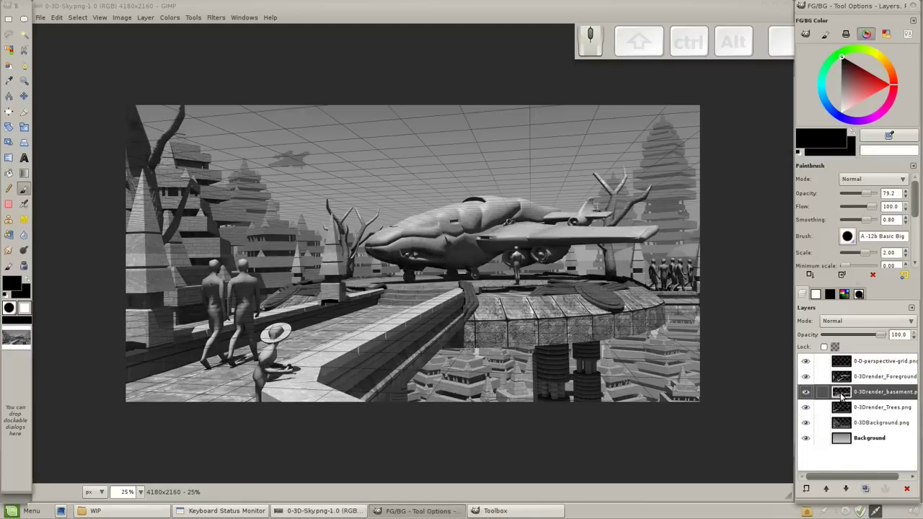
Check and hide the perspective grid layer, then save the scene as 1-2D-scene_001.xcf.
click(812, 364)
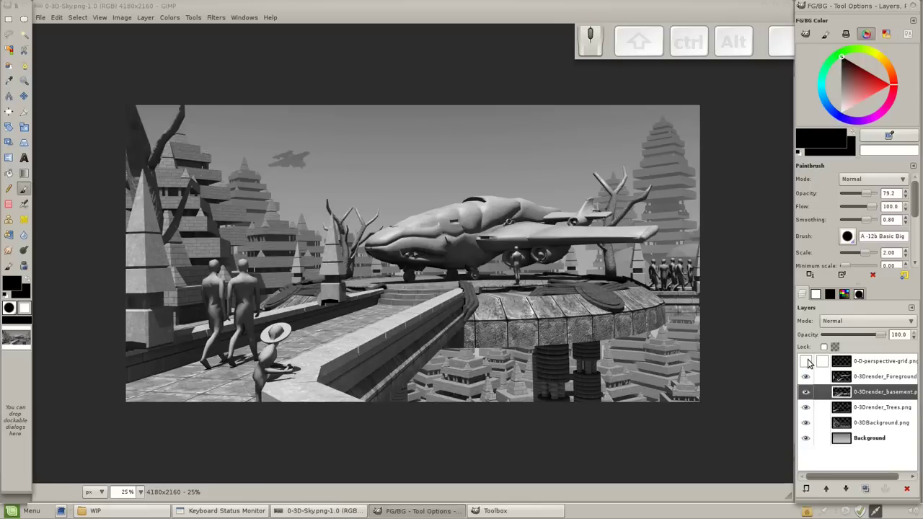
click(812, 364)
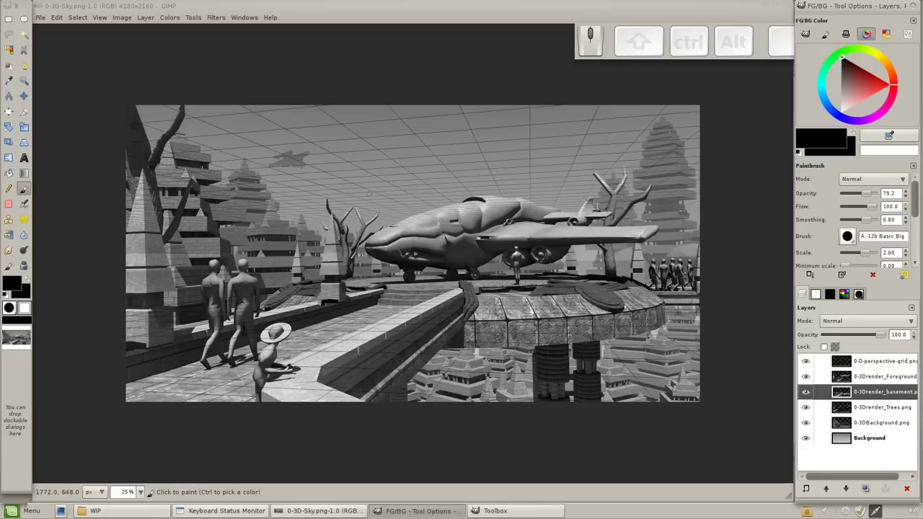
scroll(up, 3)
scroll(down, 3)
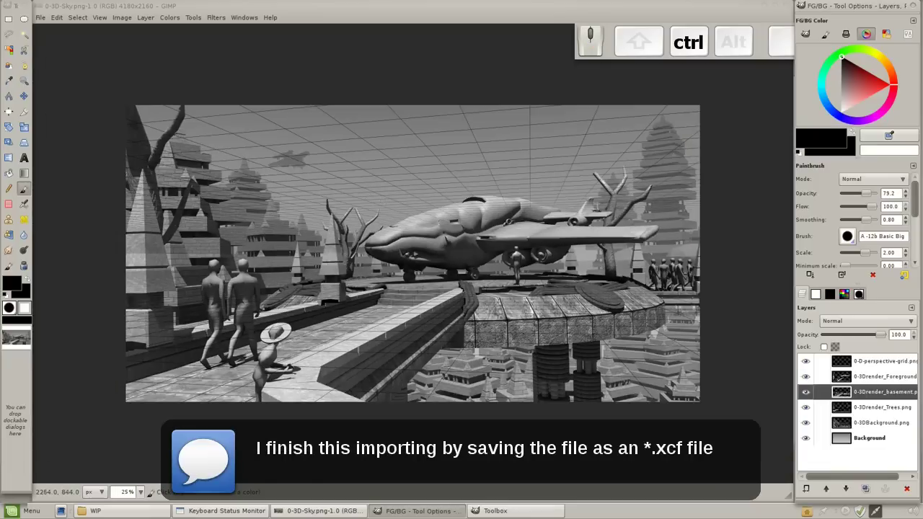
click(853, 365)
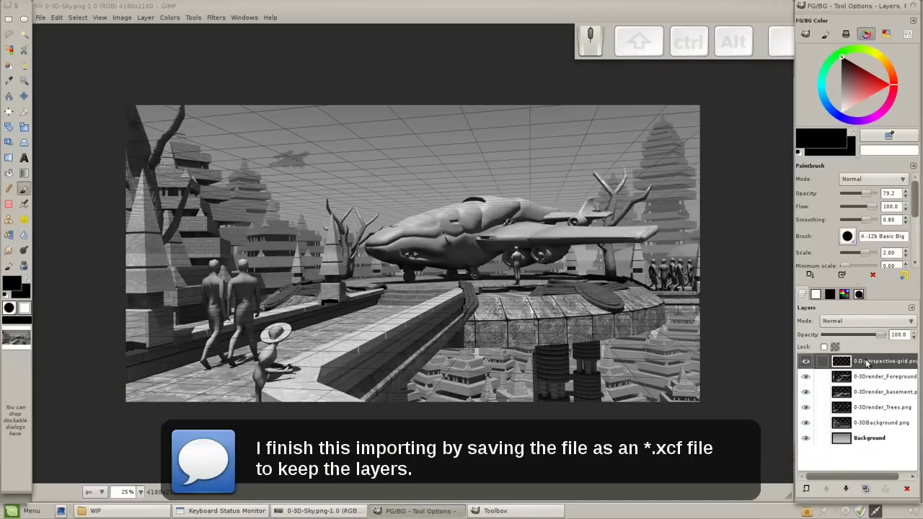
key(ctrl+shift+s)
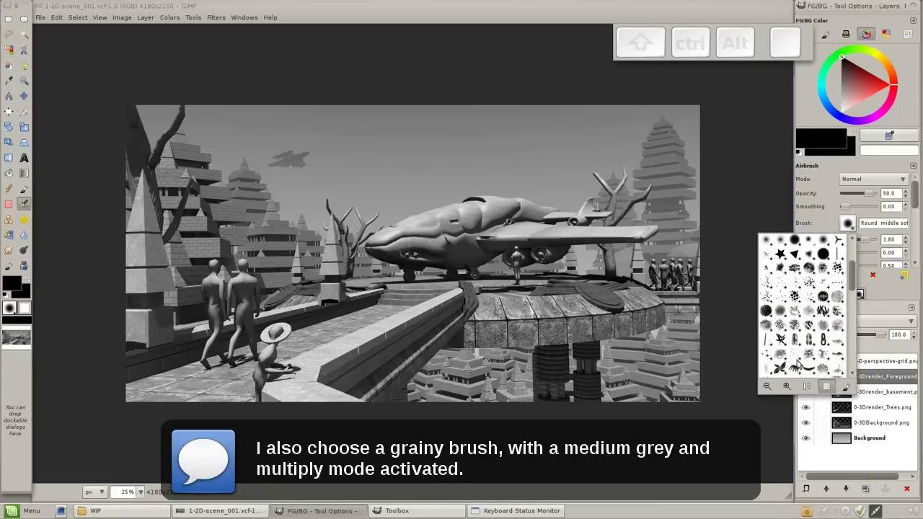
Airbrush grainy medium-grey Multiply shadows onto the foreground and basement floor with the A-4 Forest brush.
key(ctrl+z)
key(;)
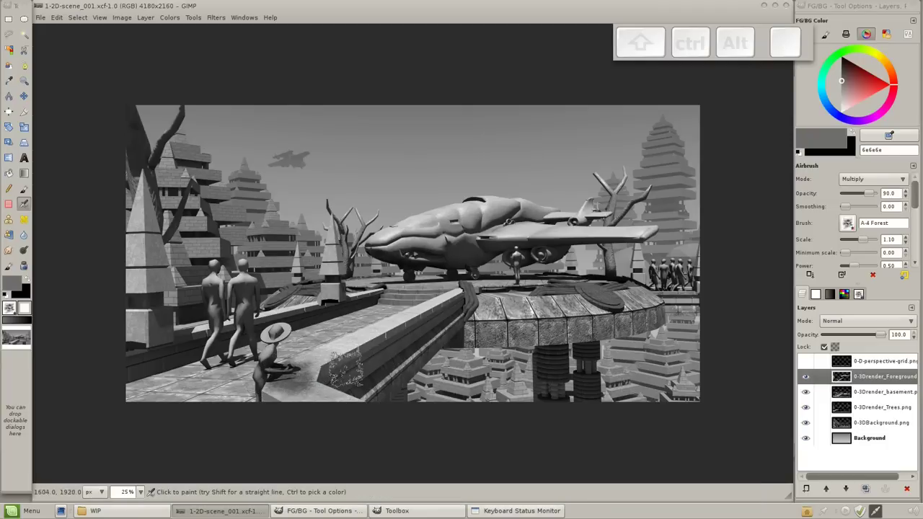
key(ctrl+z)
key(;)
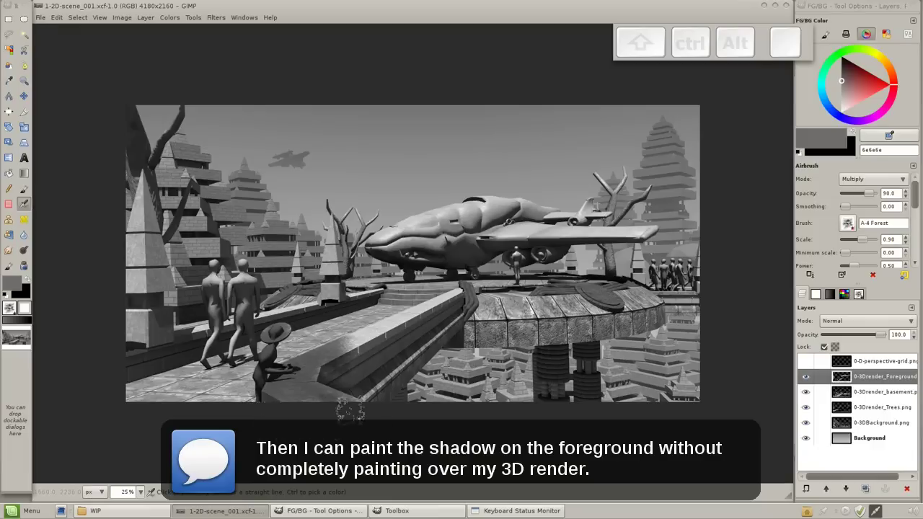
key(ctrl+z)
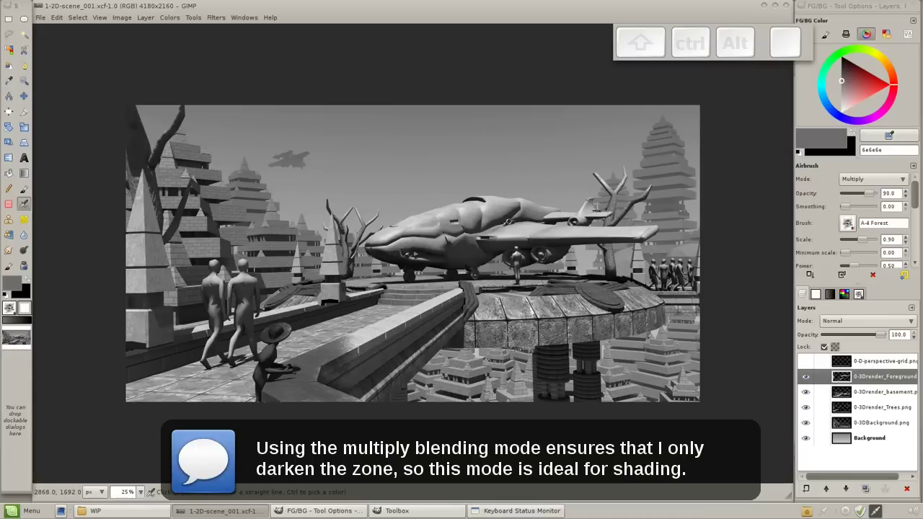
key(ctrl+z)
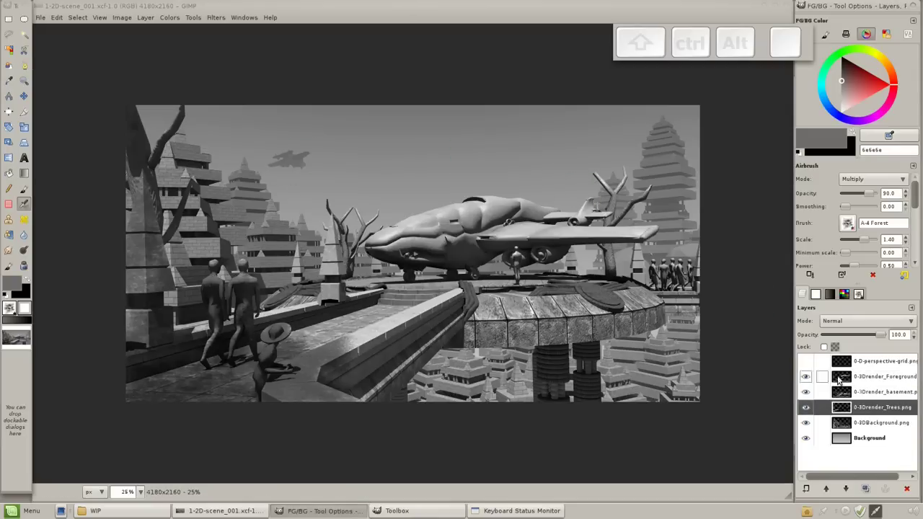
Paint leafy trees on the Trees layer behind the ship and on the left, varying the greys with custom leaf brushes.
key(;)
key(;)
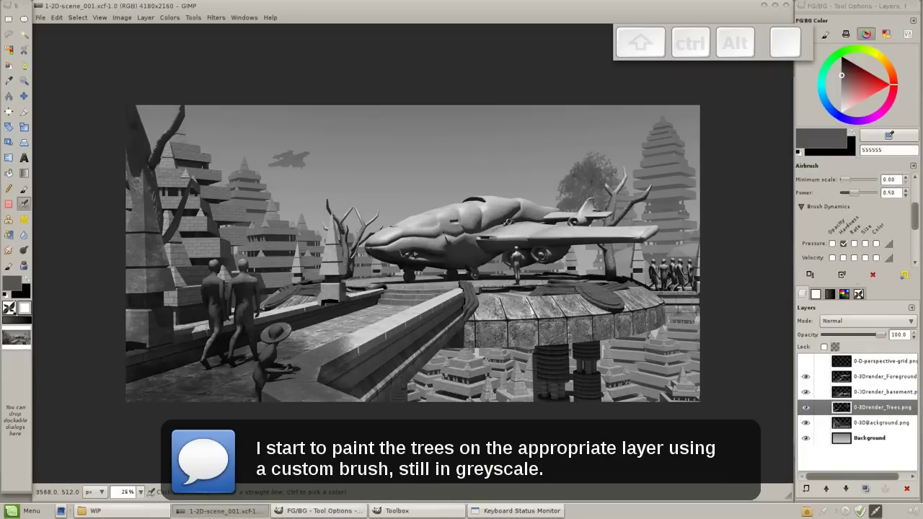
key(k)
key(l)
key(l)
key(k)
key(k)
key(k)
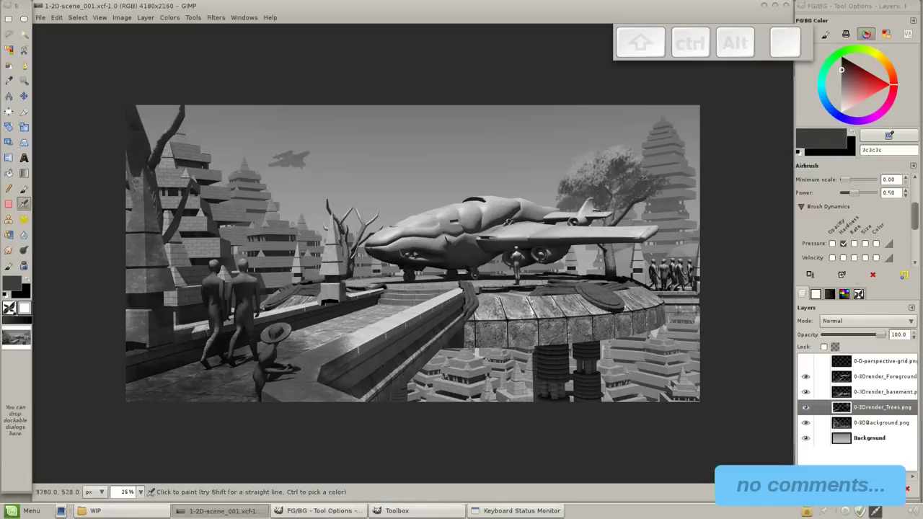
key(l)
key(l)
key(l)
key(l)
key(k)
key(k)
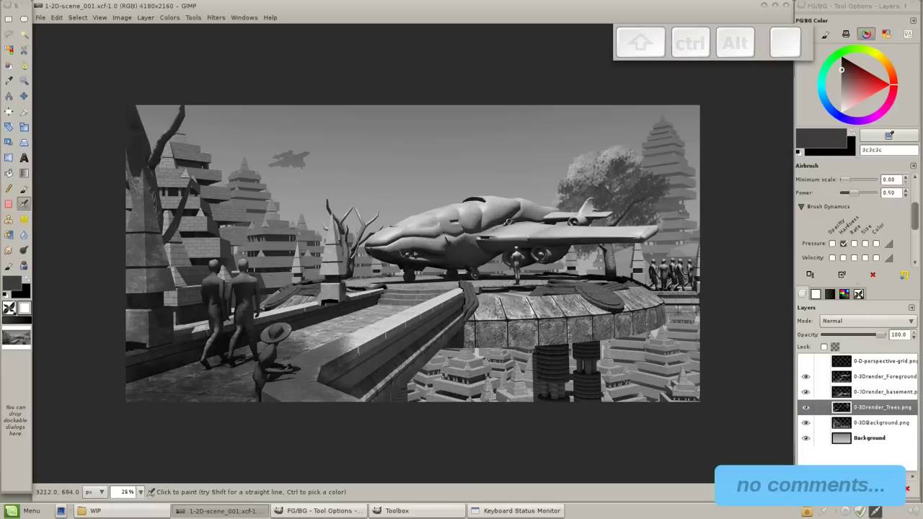
key(k)
key(l)
key(k)
key(l)
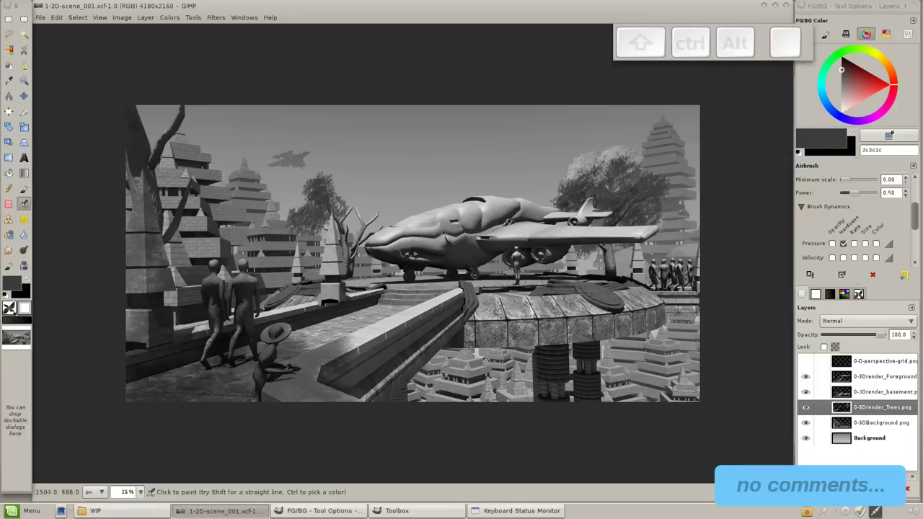
key(l)
key(l)
key(l)
key(k)
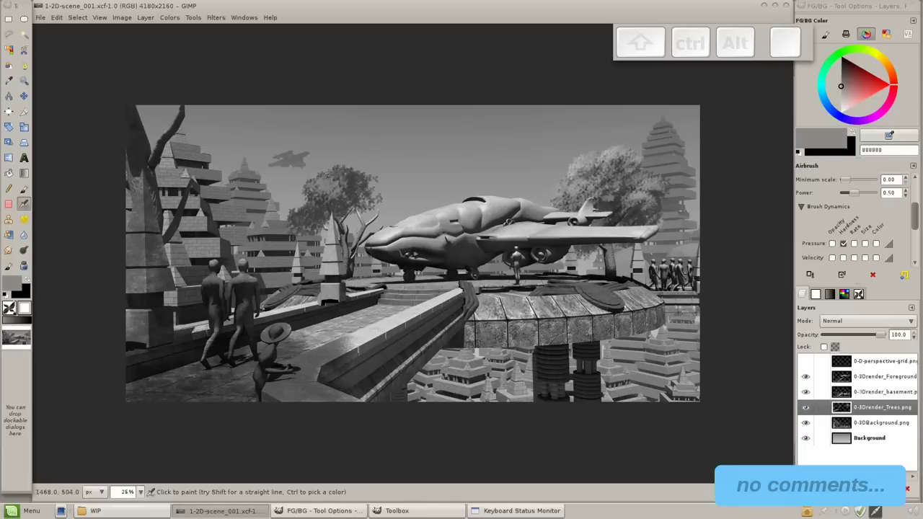
key(l)
key(k)
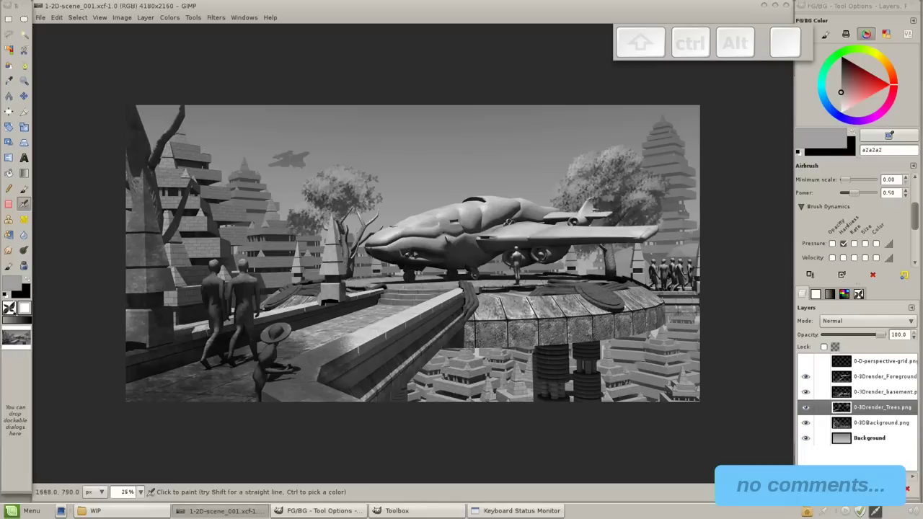
key(k)
key(k)
key(l)
key(l)
key(l)
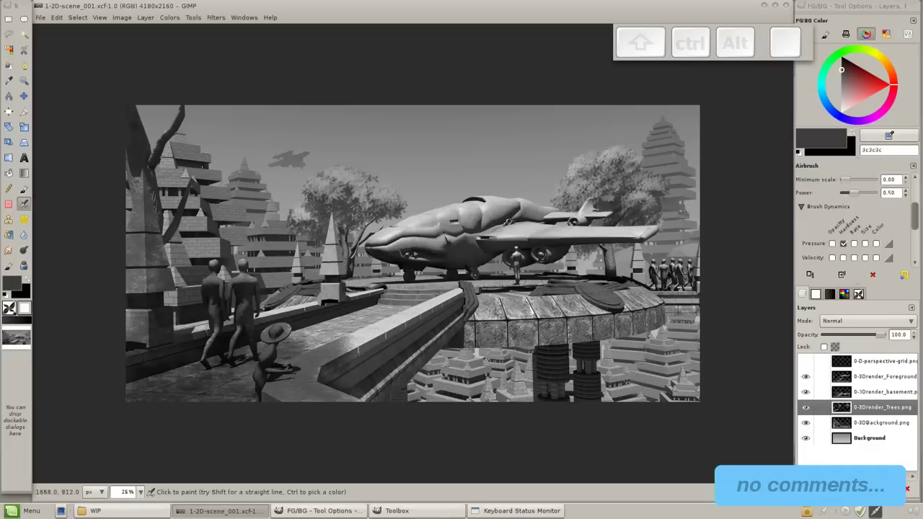
key(l)
key(l)
key(k)
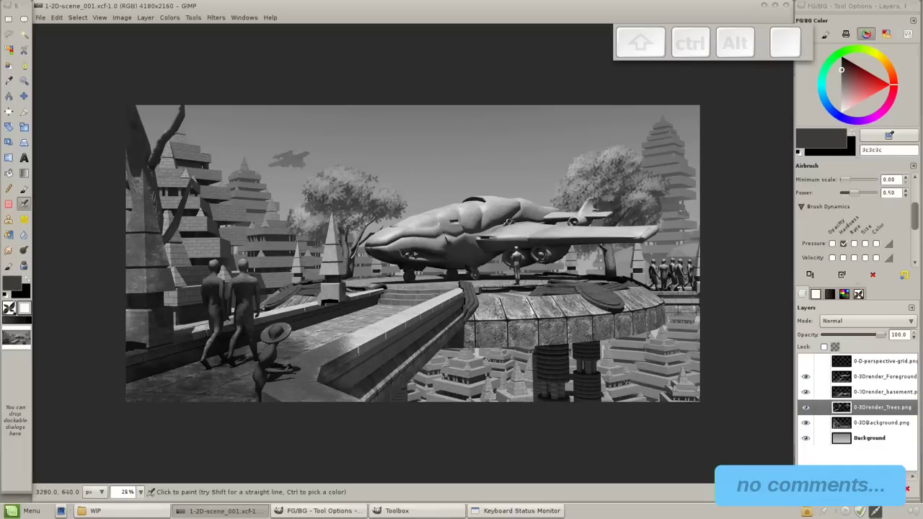
key(k)
key(l)
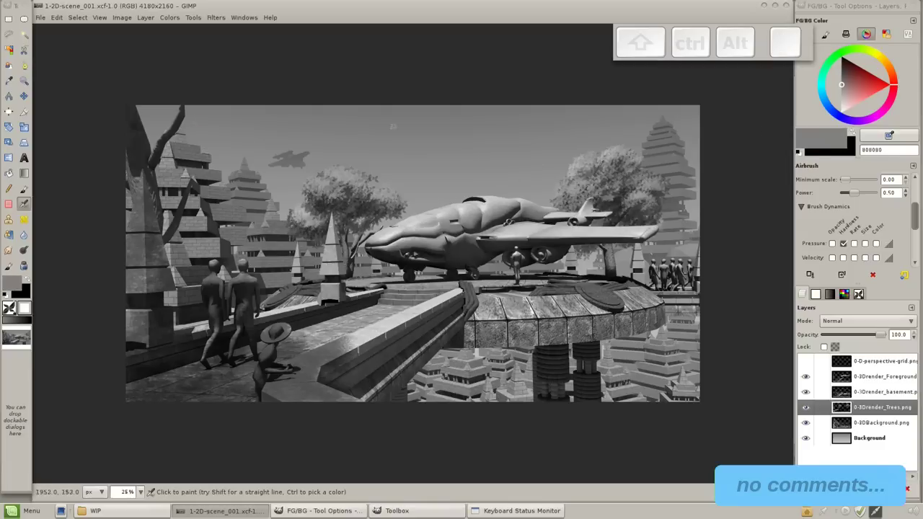
Save the scene as 1-2D-scene_002.xcf and touch up the tree foliage closer in.
key(ctrl+shift+s)
key(BackSpace)
key(;)
key(;)
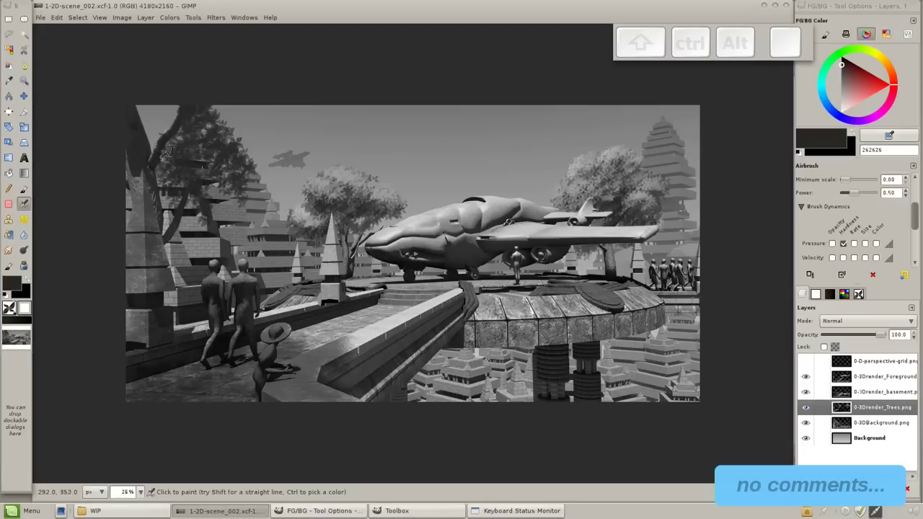
key(ctrl+z)
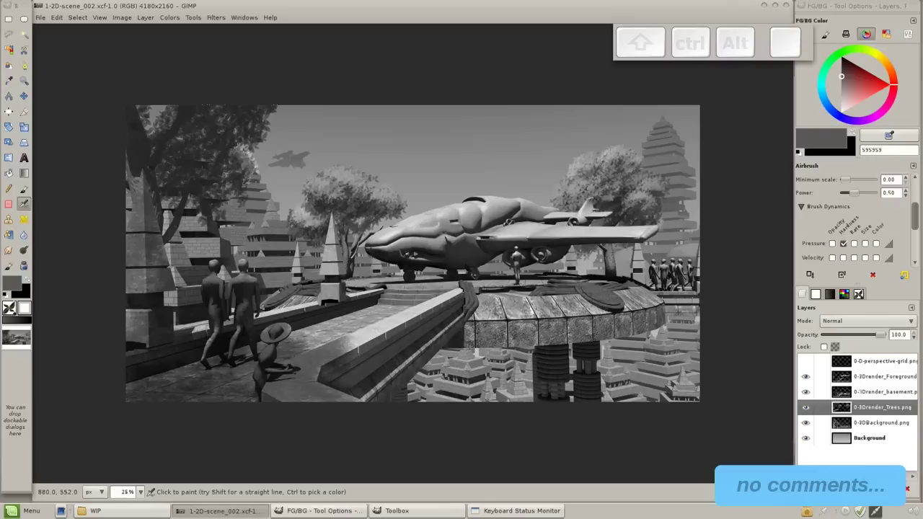
key(l)
key(ctrl+z)
key(ctrl+z)
key(l)
key(k)
key(KP_Add)
key(;)
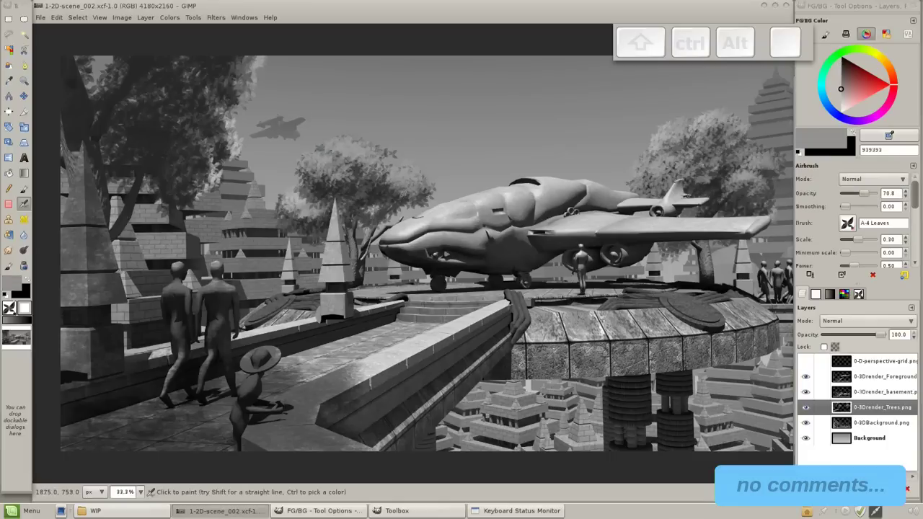
key(ctrl+z)
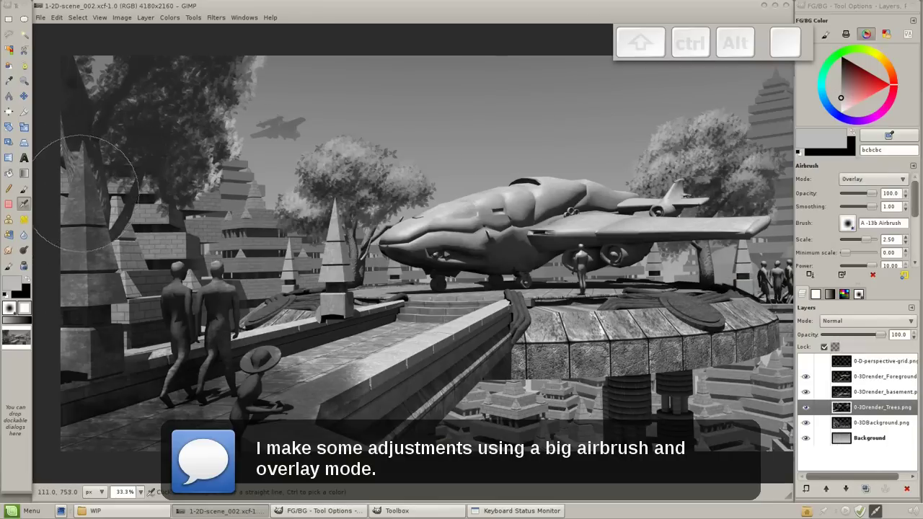
Overlay-airbrush the left tree against the pyramid for more contrast and save as 1-2D-scene_003.xcf.
key(ctrl+z)
key(ctrl+z)
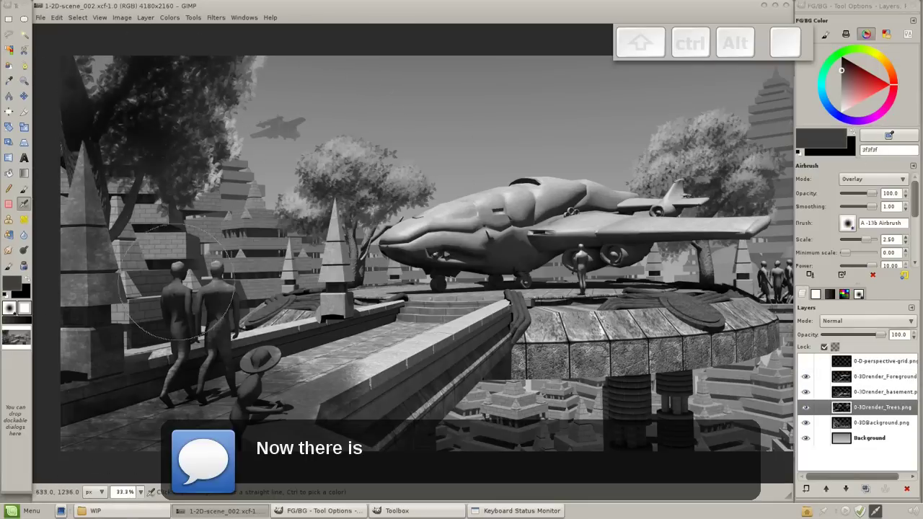
key(ctrl+z)
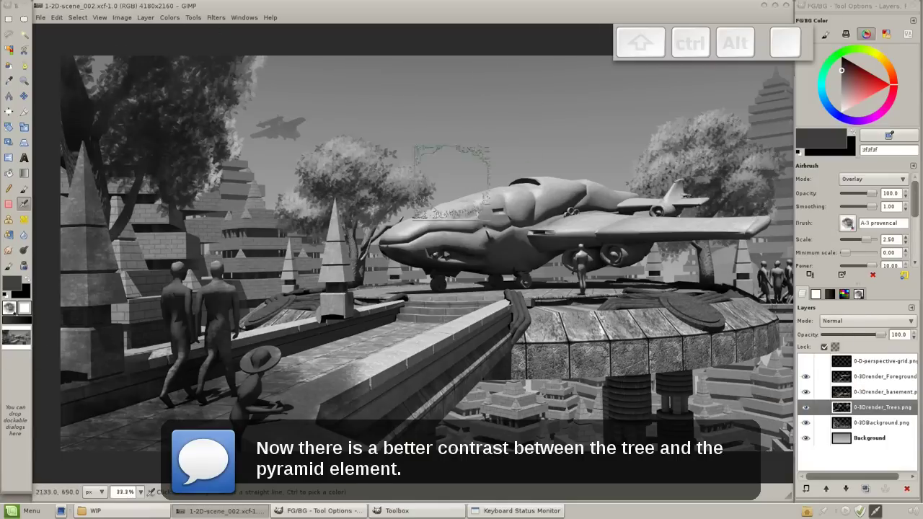
key(space)
key(space)
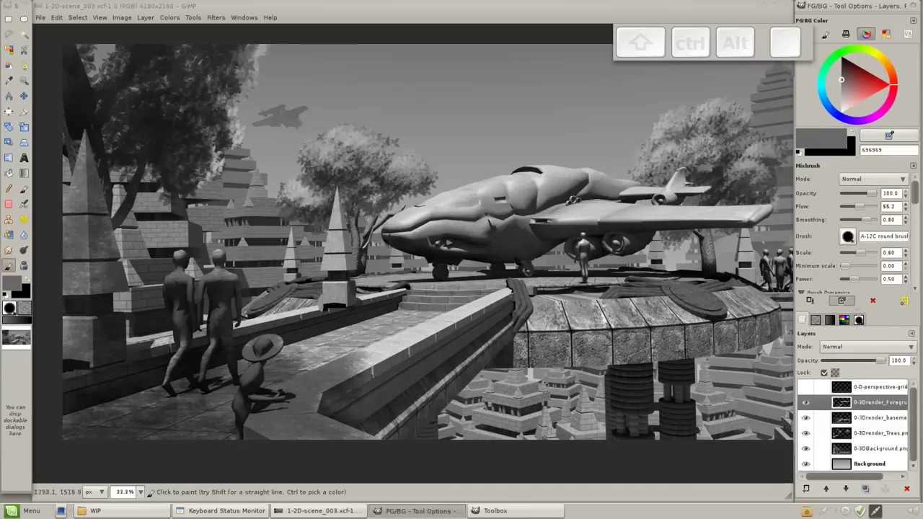
Paint small value tweaks on the foreground and basement layers with the MyPaint brush, then view the whole image.
key(;)
key(k)
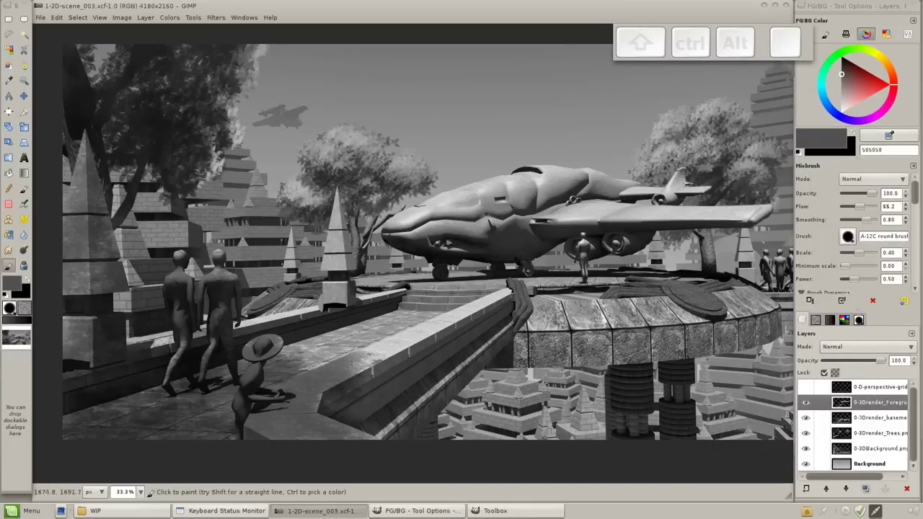
key(space)
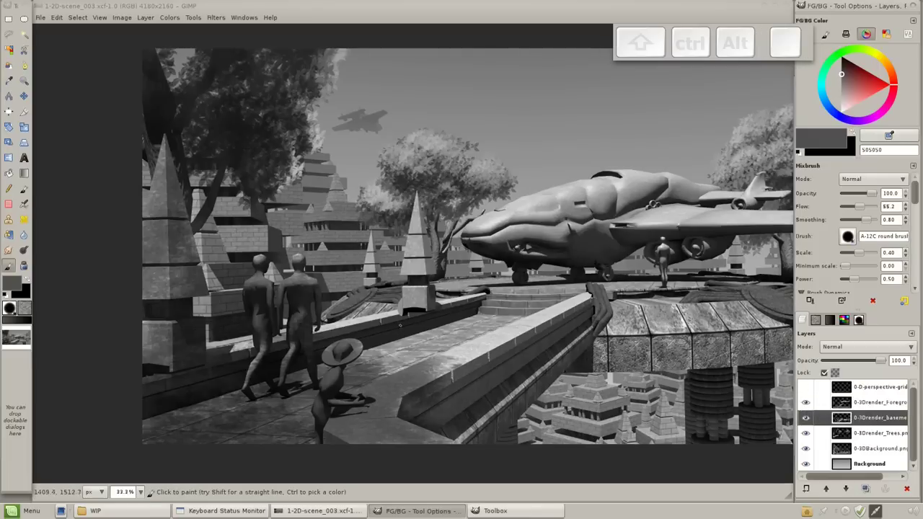
key(space)
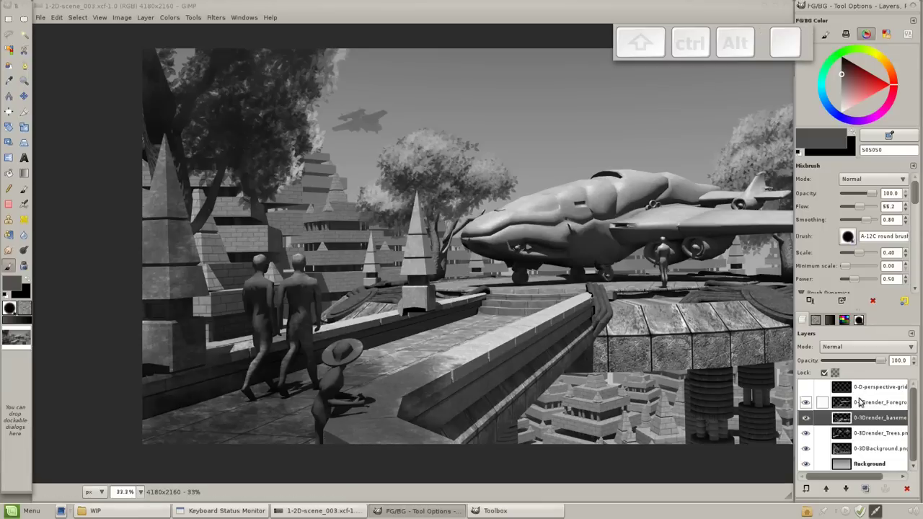
key(space)
key(KP_Subtract)
Brighten the distant background buildings with large textured light-grey airbrush strokes.
key(space)
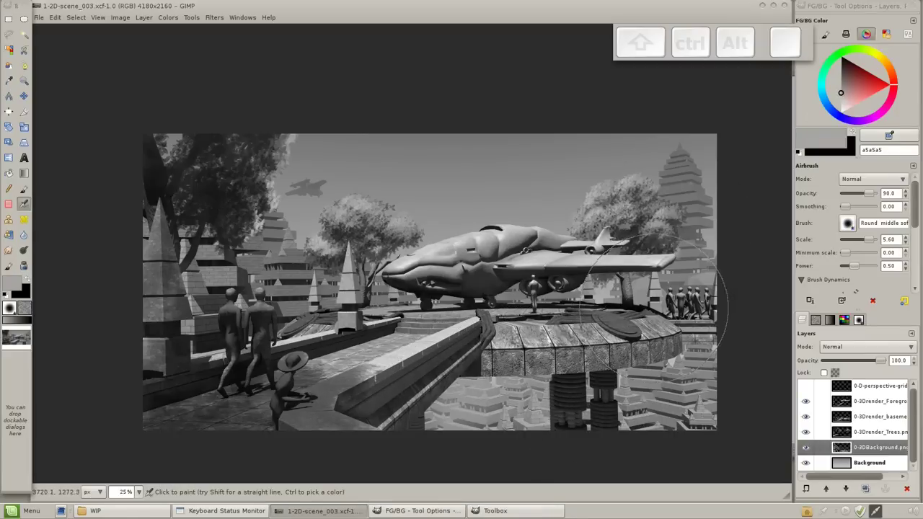
key(ctrl+z)
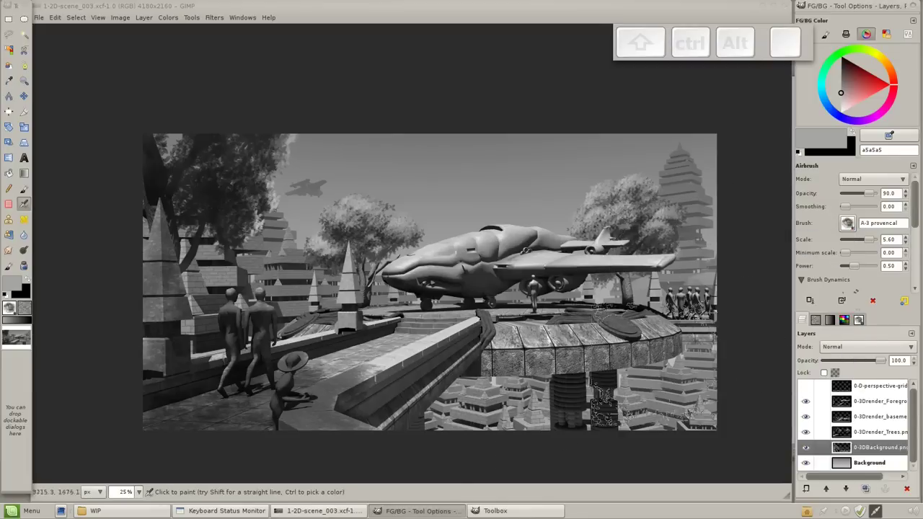
key(;)
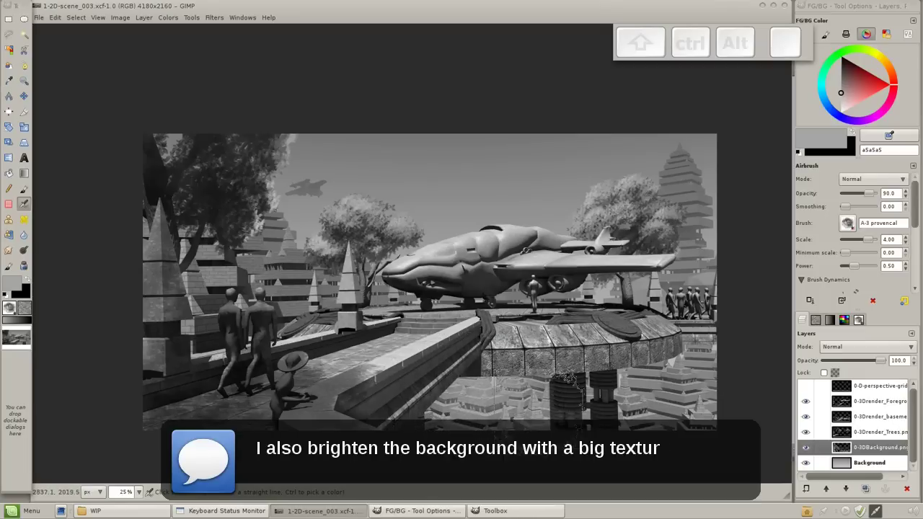
key(ctrl+z)
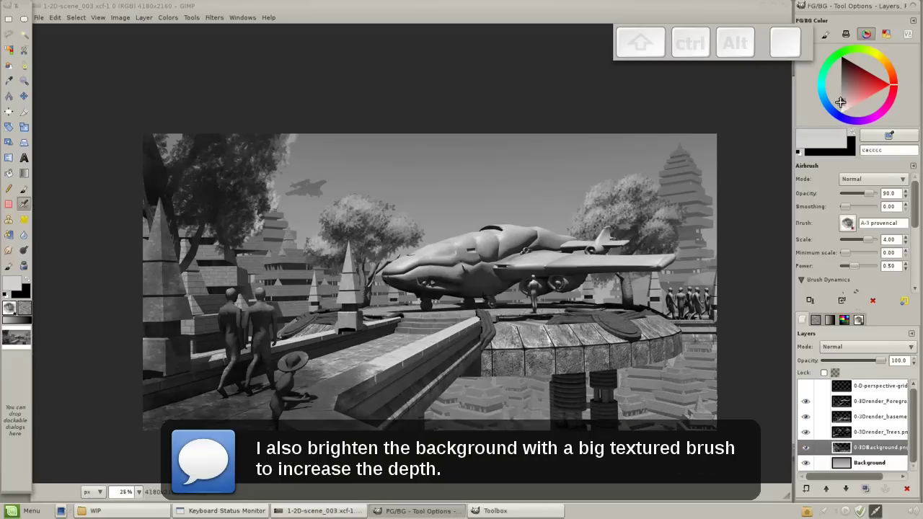
key(ctrl+z)
key(ctrl+z)
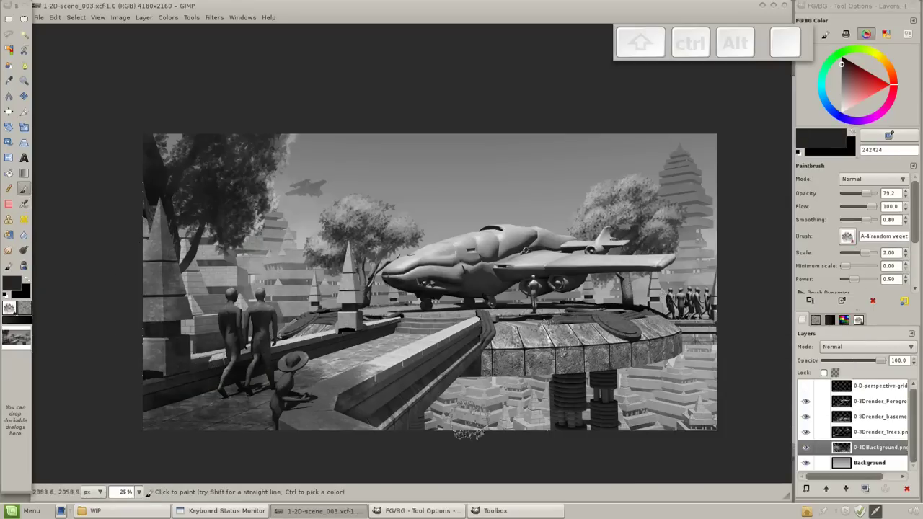
Paint extra trees among the distant background buildings with the random vegetation and fur brushes.
key(;)
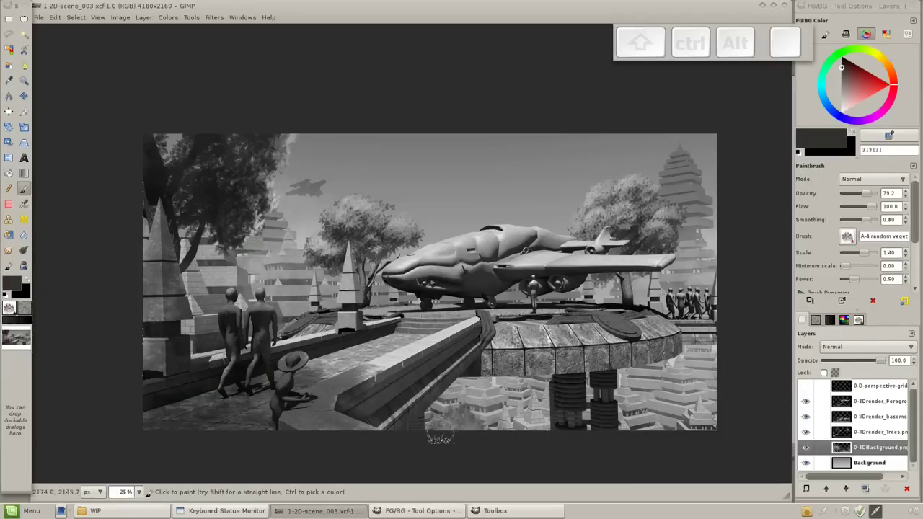
key(KP_Add)
key(space)
key(KP_Add)
key(space)
key(space)
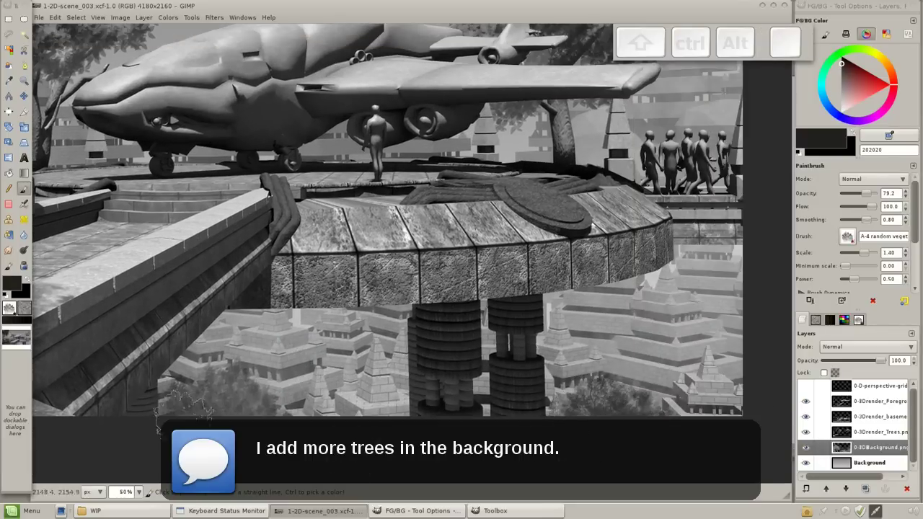
key(space)
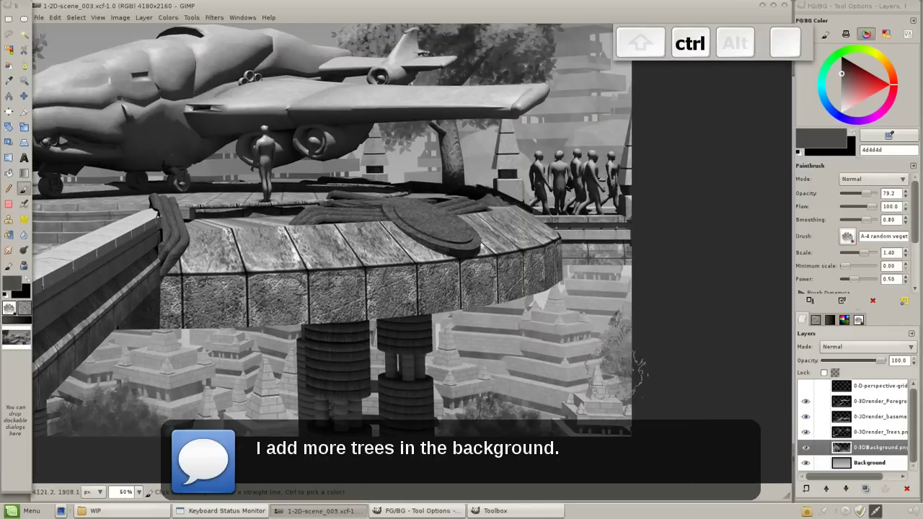
key(ctrl+z)
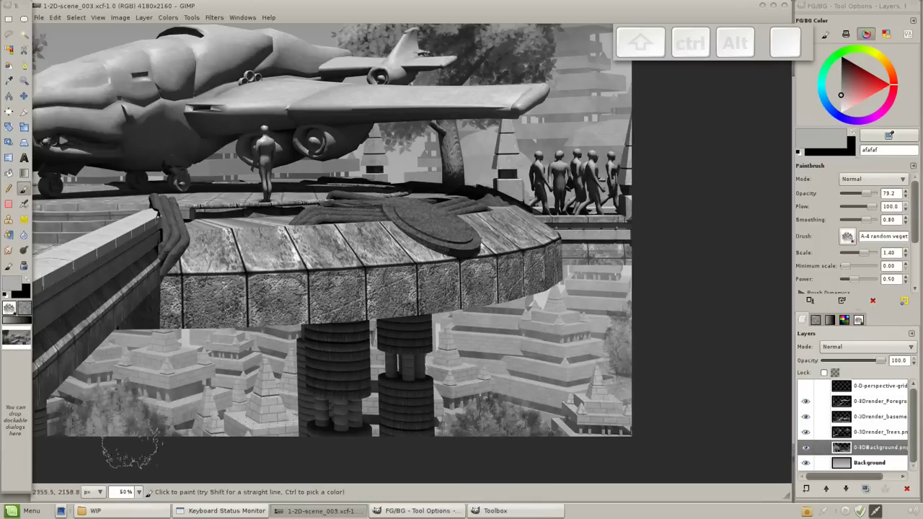
key(KP_Subtract)
key(space)
key(KP_Add)
key(space)
key(space)
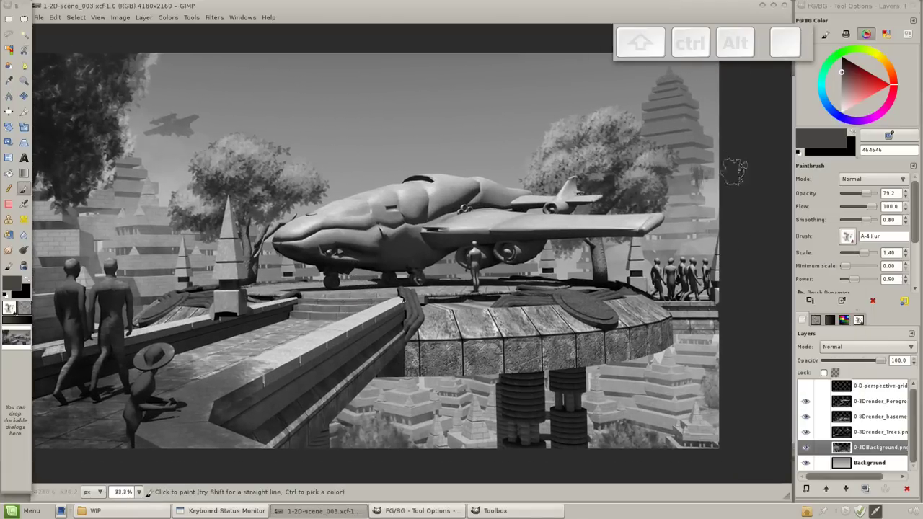
key(ctrl+z)
key(ctrl+z)
Colorize the sky layer blue and the trees green, adjusting Hue and Saturation.
key(ctrl+space)
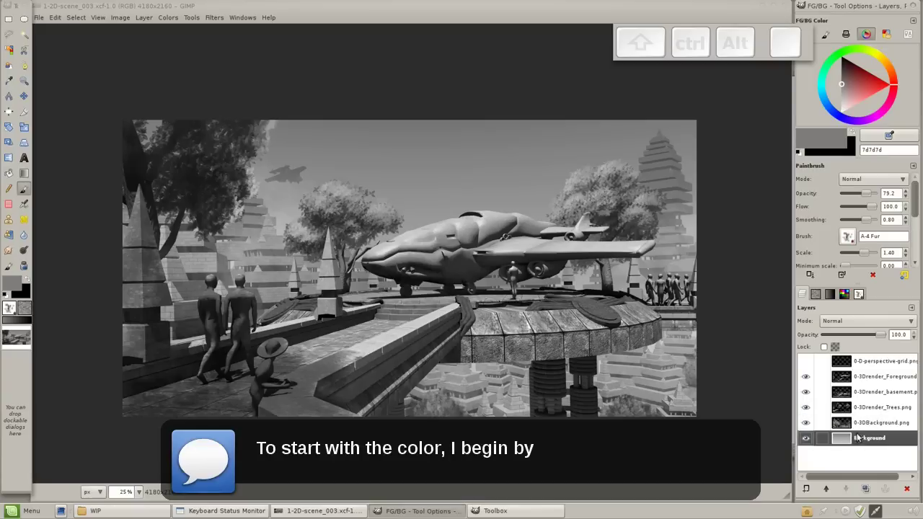
key(ctrl+shift+u)
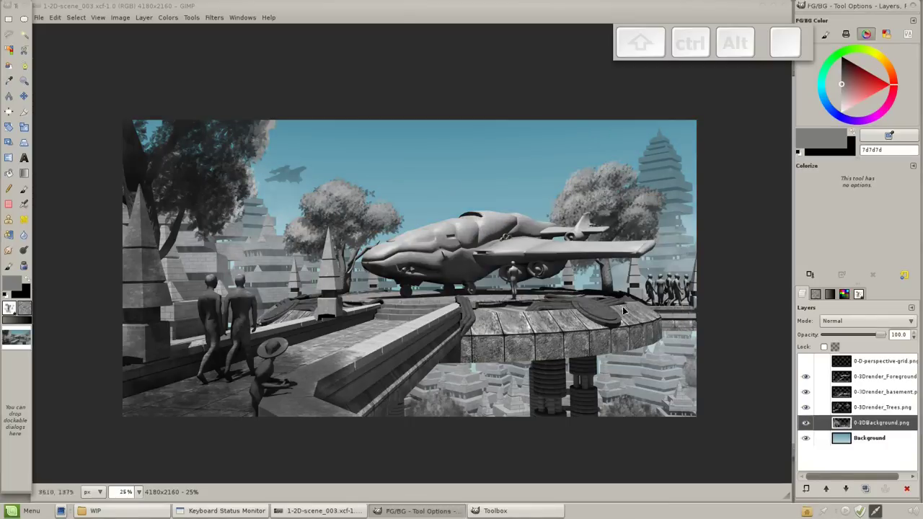
key(ctrl+u)
key(ctrl+shift+u)
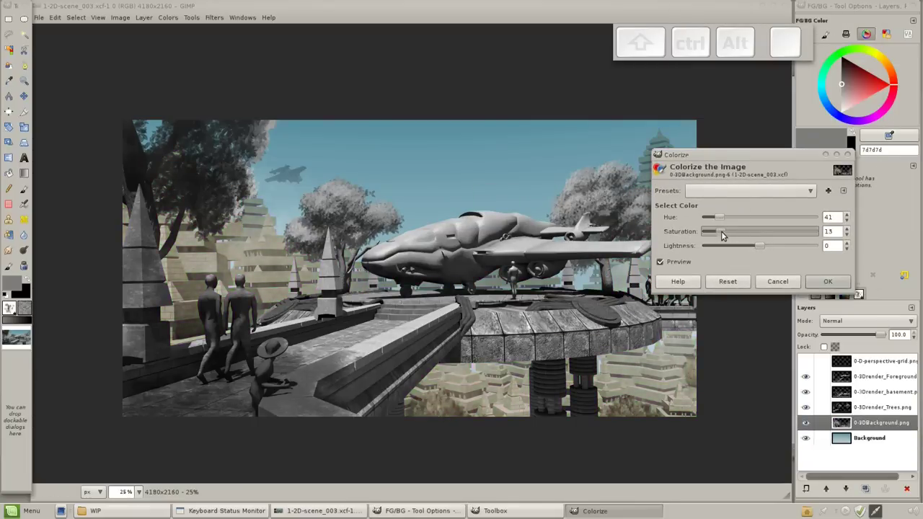
key(ctrl+shift+u)
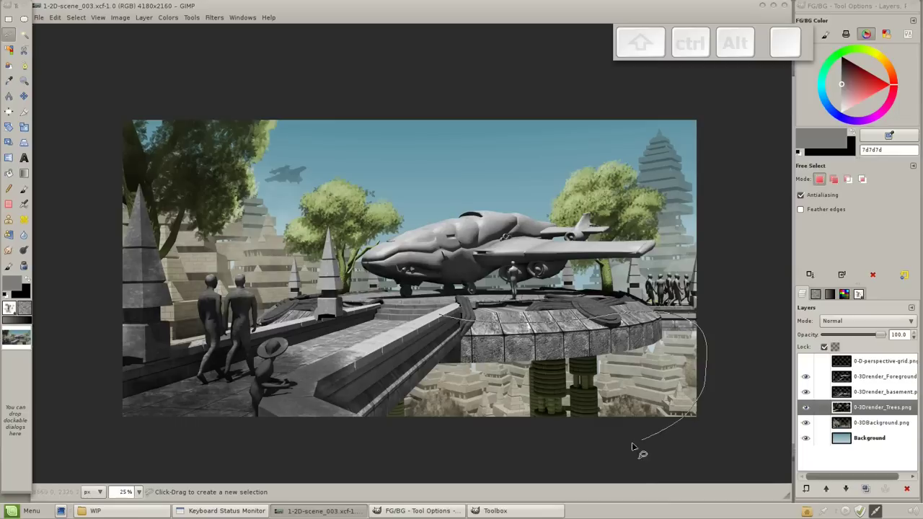
key(Return)
Colorize selected tree parts and tint the background and basement renders warm beige.
key(ctrl+shift+u)
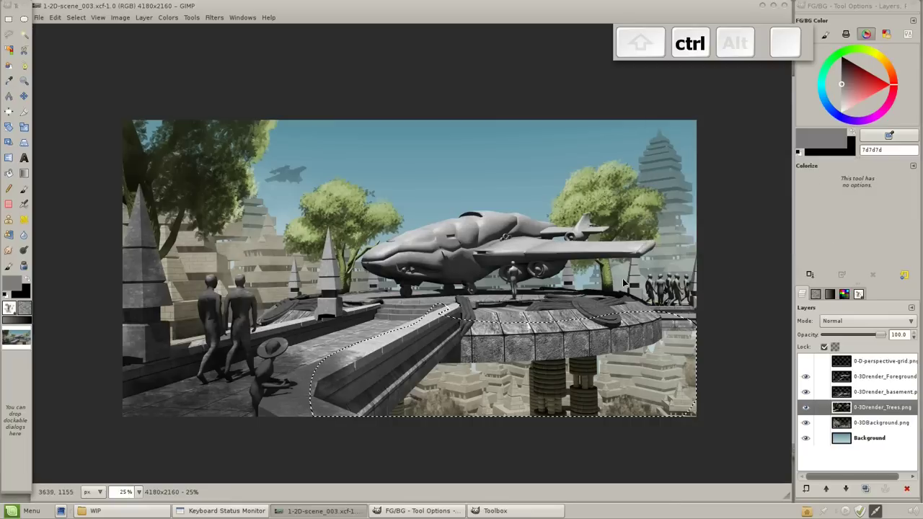
key(ctrl+d)
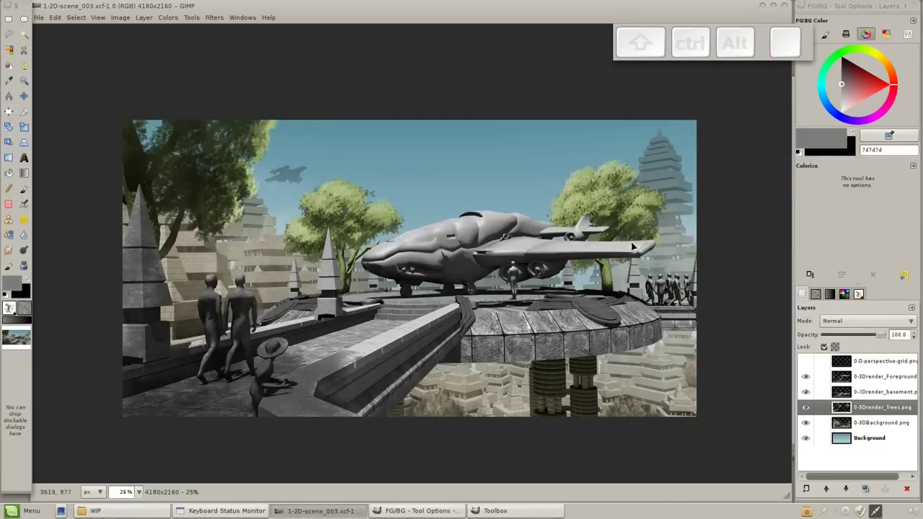
key(ctrl+shift+u)
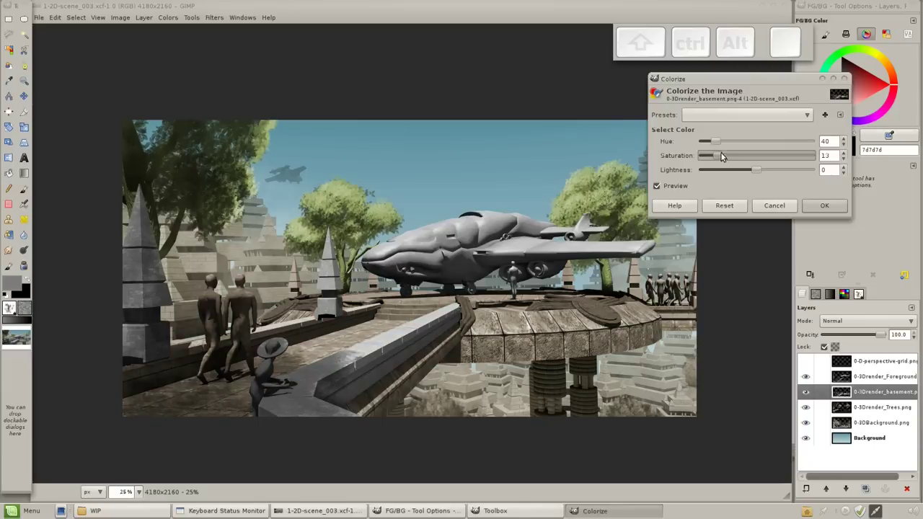
key(ctrl+shift+u)
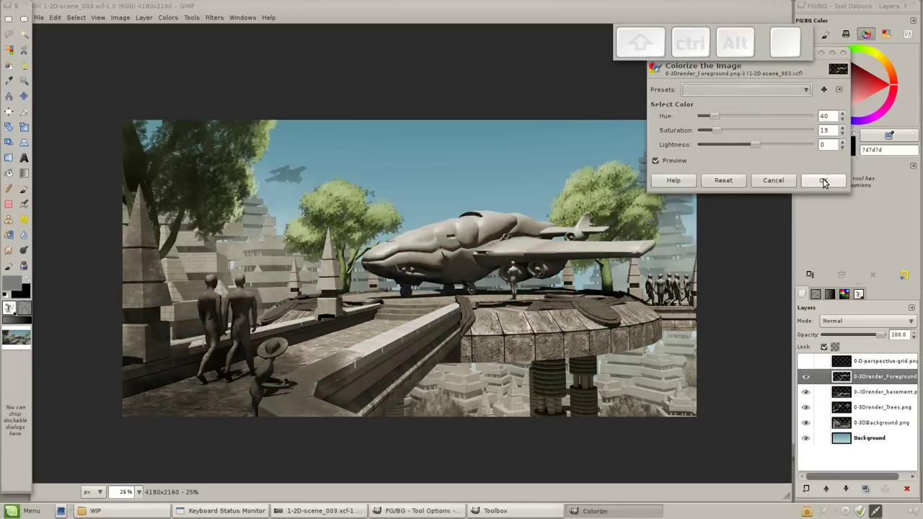
key(;)
Airbrush reddish-brown tint over the spaceship in Color mode, undoing strokes that miss.
key(;)
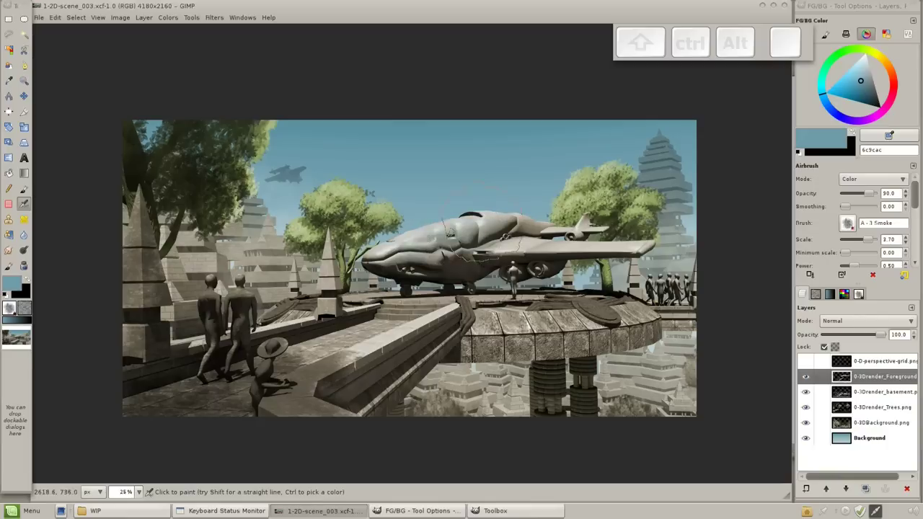
key(;)
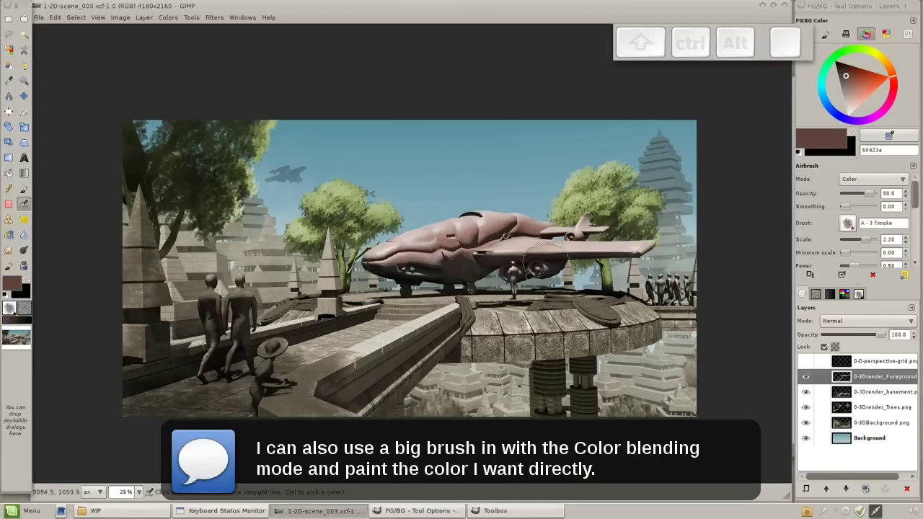
key(ctrl+z)
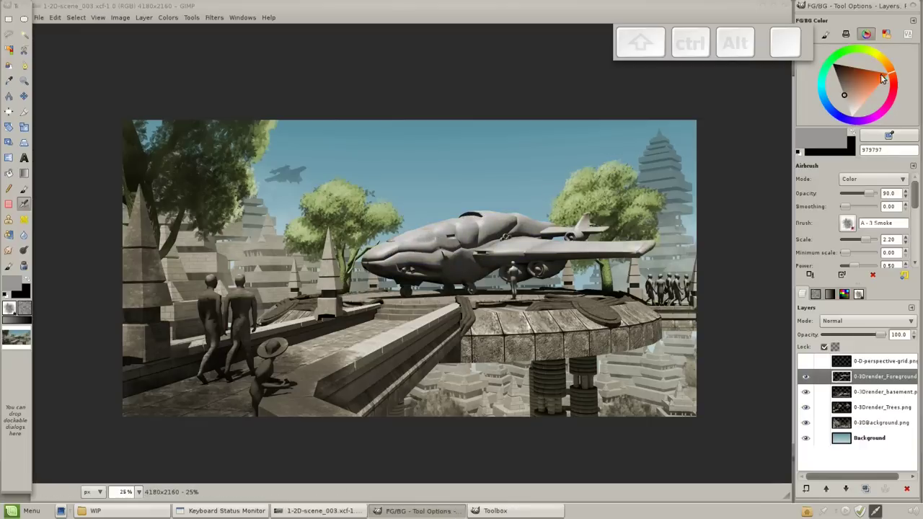
key(;)
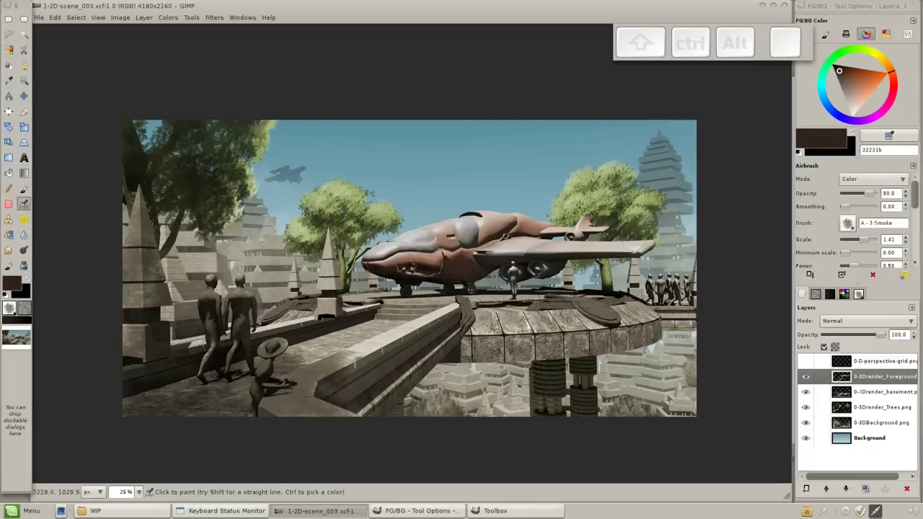
key(;)
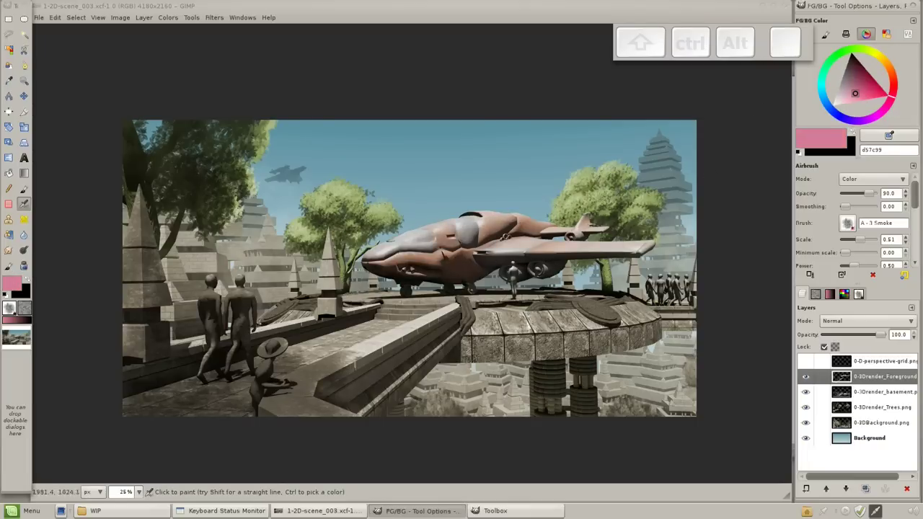
key(ctrl+z)
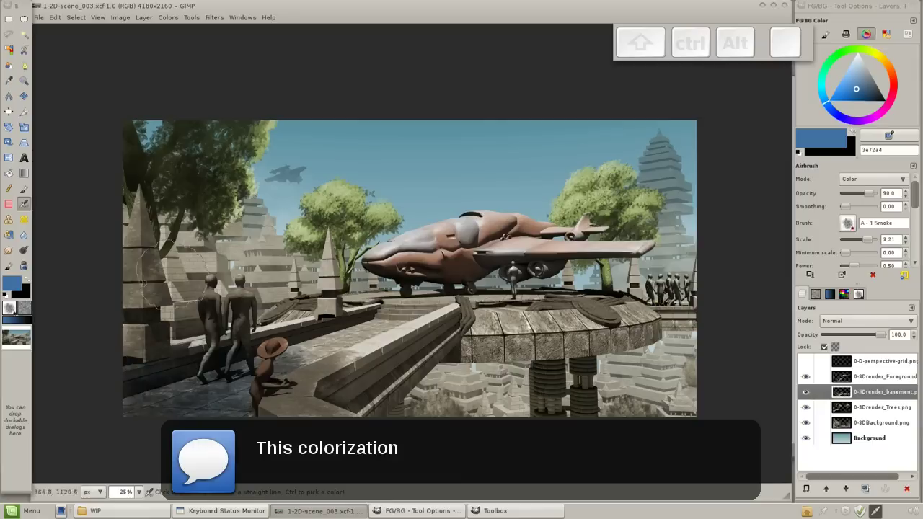
key(ctrl+z)
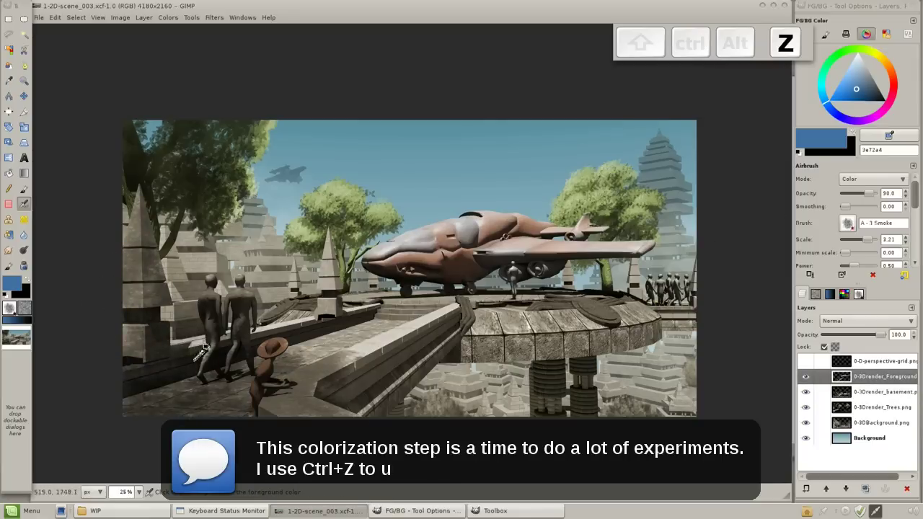
key(ctrl+z)
key(ctrl+z)
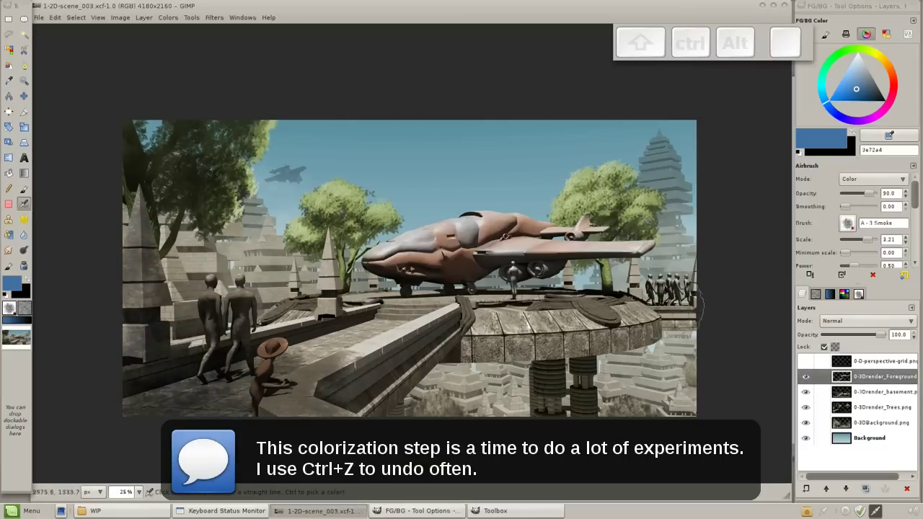
key(ctrl+z)
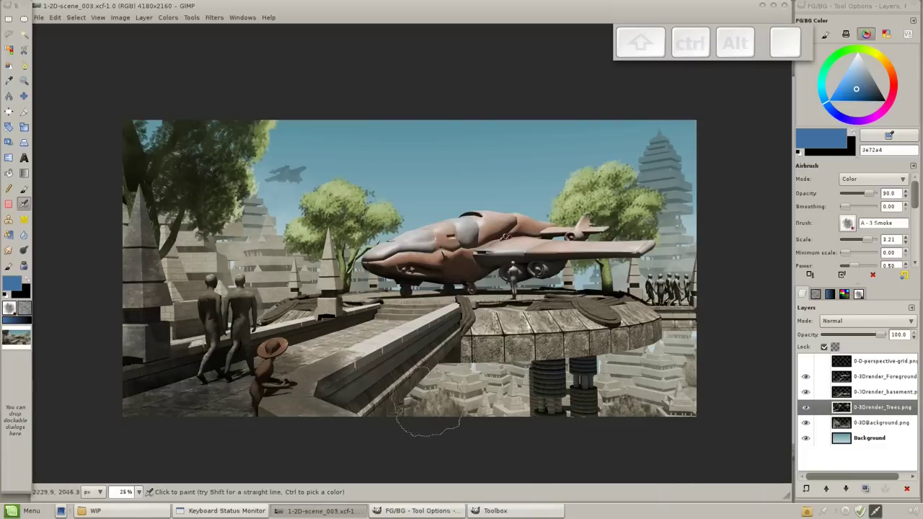
Tint the platform near the ship, then bring up Hue-Saturation to desaturate the sky.
key(;)
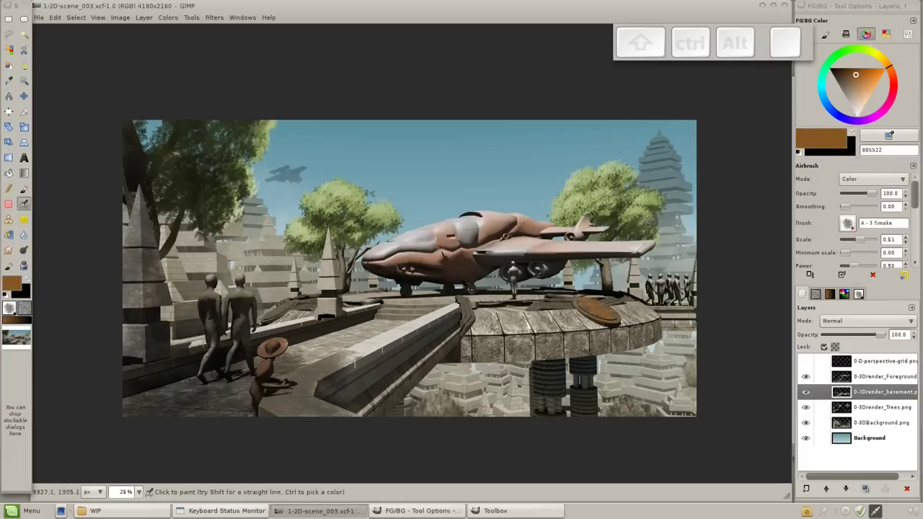
key(ctrl+z)
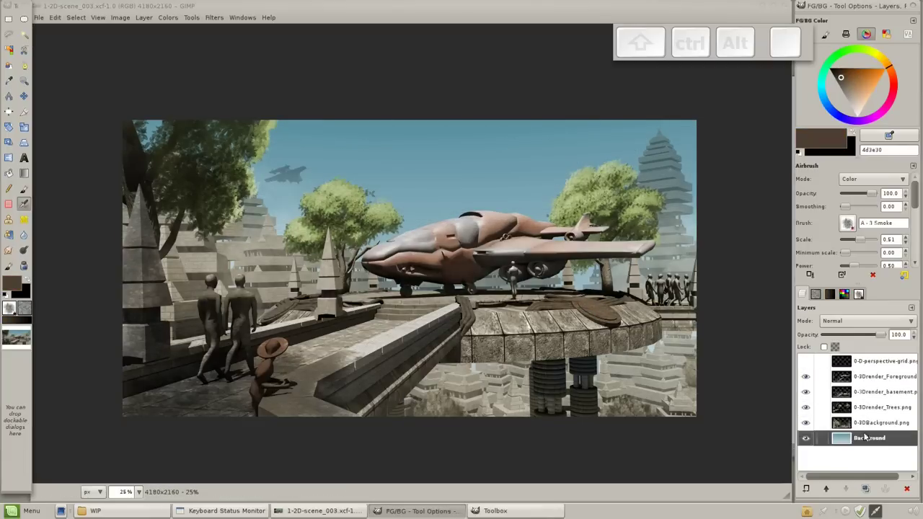
key(ctrl+u)
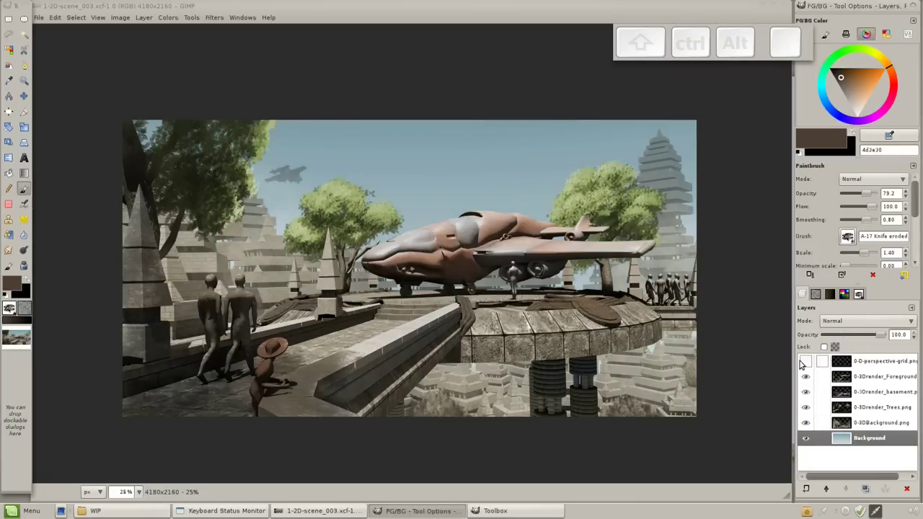
Smudge rough white clouds into the sky along the perspective grid and soften them with pale blue airbrush.
key(ctrl+z)
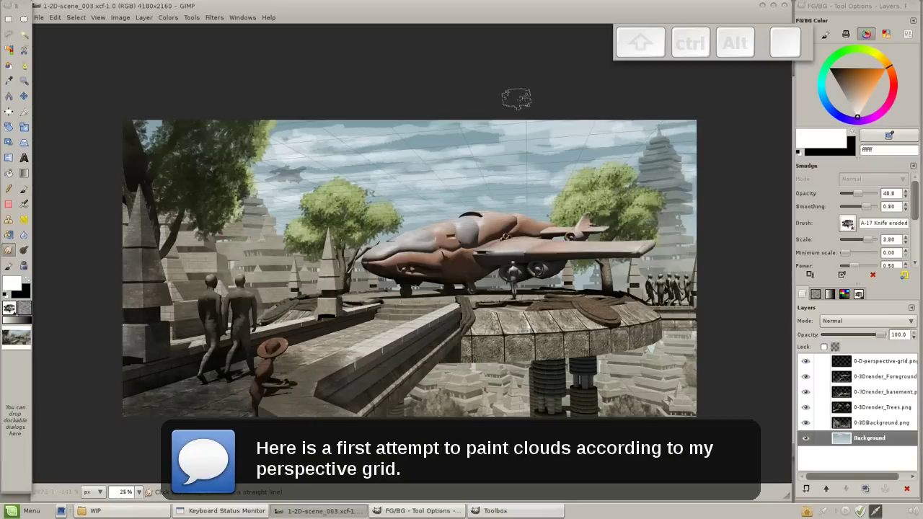
key(;)
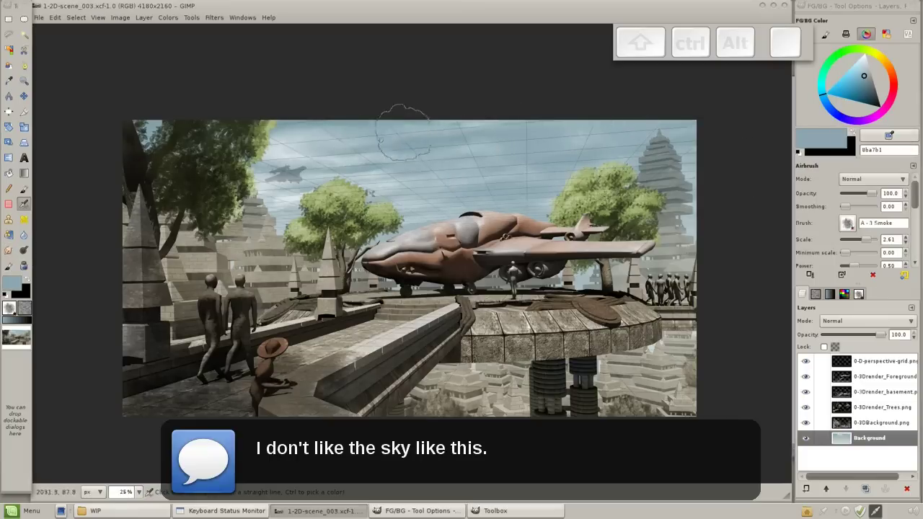
key(;)
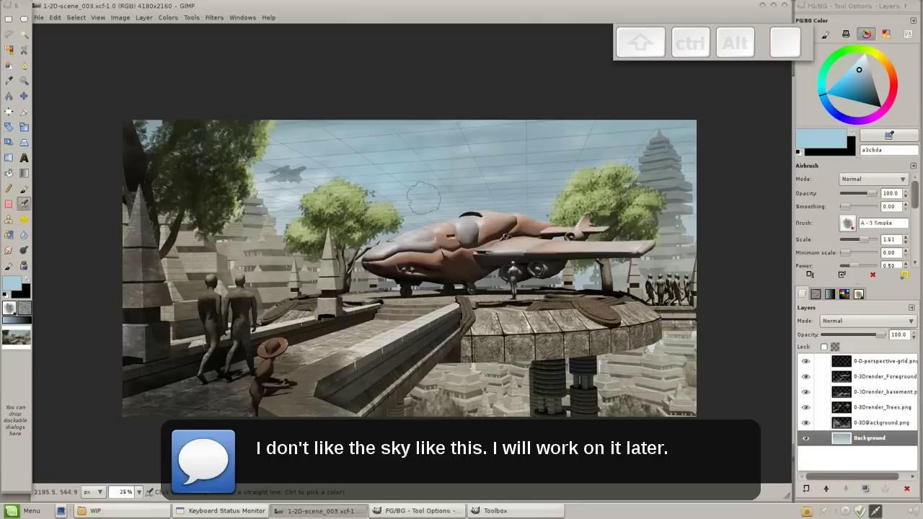
Airbrush warm yellow Overlay light onto the Foreground and Trees layers, redoing uneven strokes.
key(ctrl+shift+u)
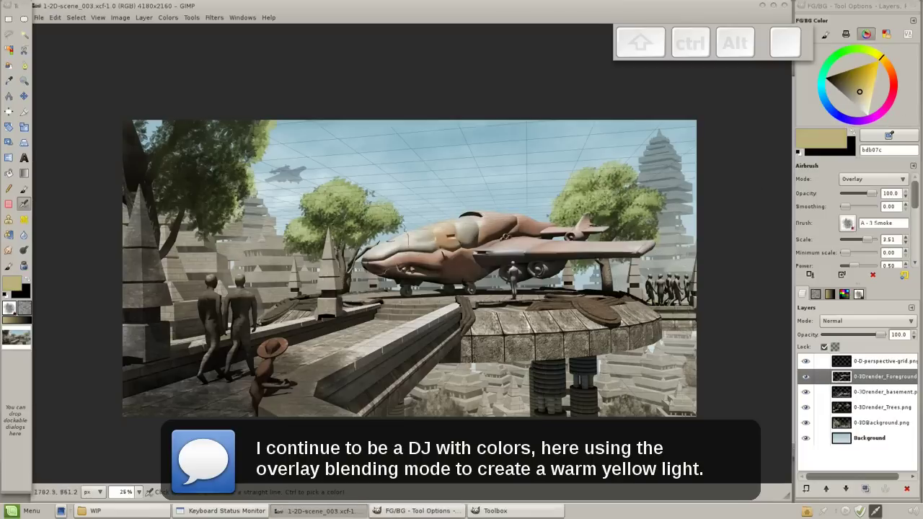
key(ctrl+z)
key(ctrl+z)
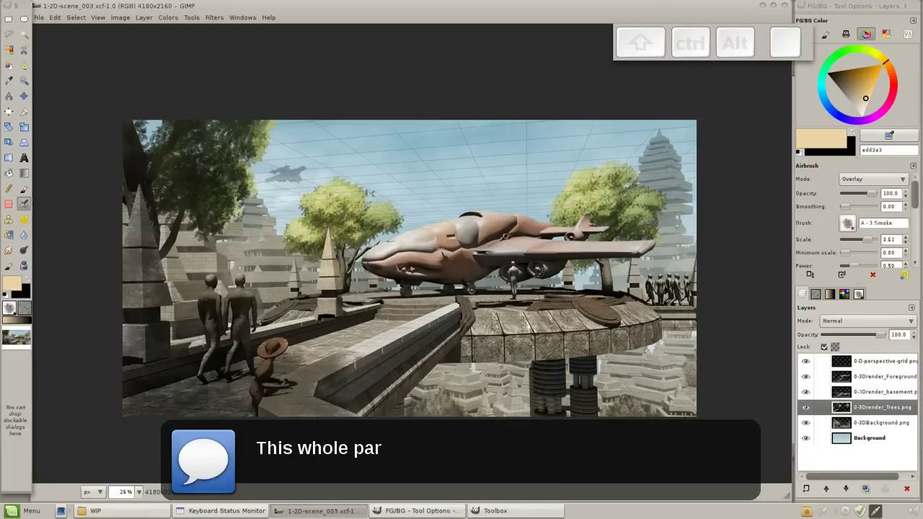
key(;)
key(KP_Add)
key(KP_Subtract)
key(space)
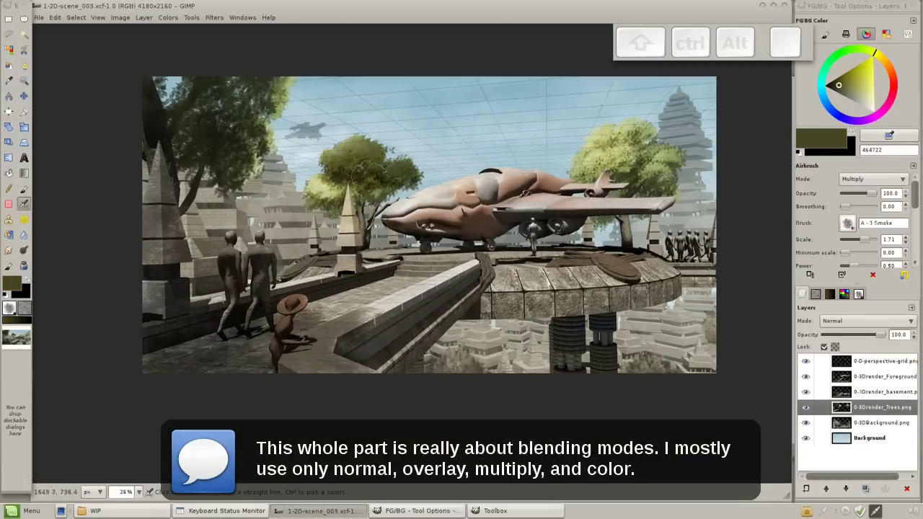
key(ctrl+z)
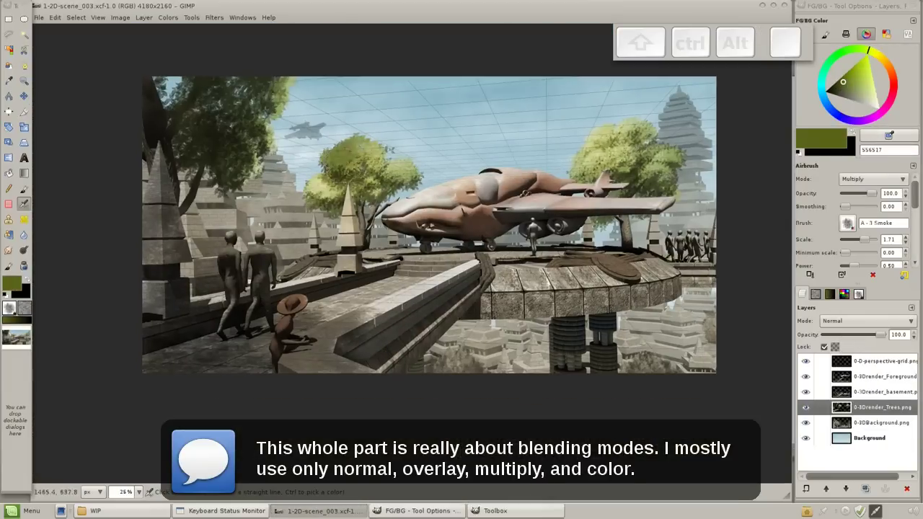
key(ctrl+z)
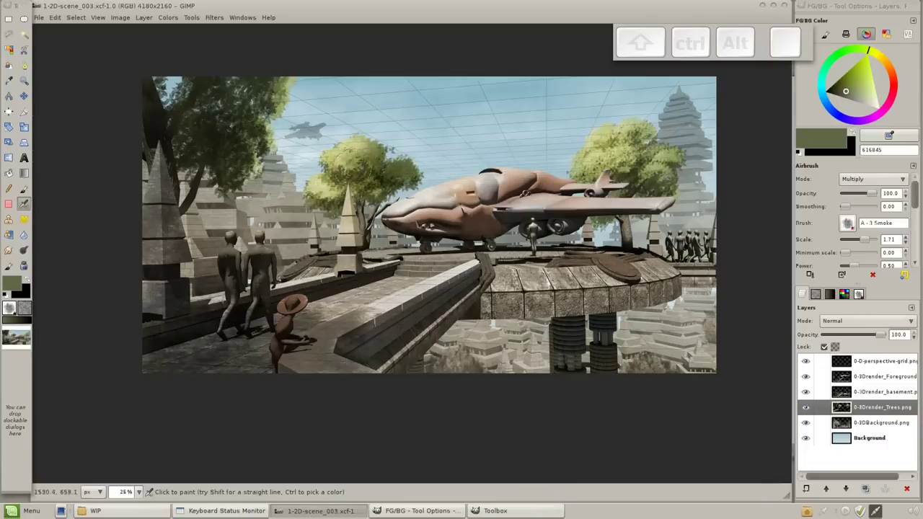
key(ctrl+z)
Shade under the ship and across the platform with Multiply airbrush on the Trees and basement layers.
key(;)
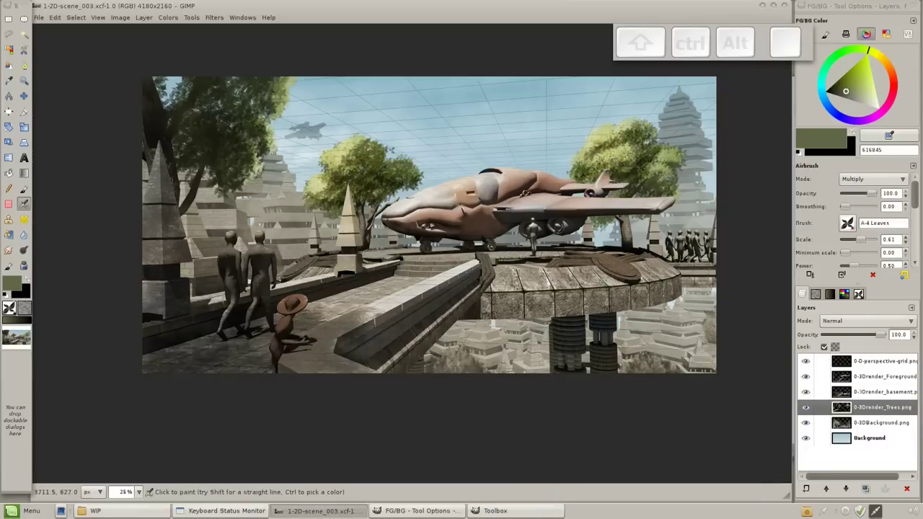
key(ctrl+z)
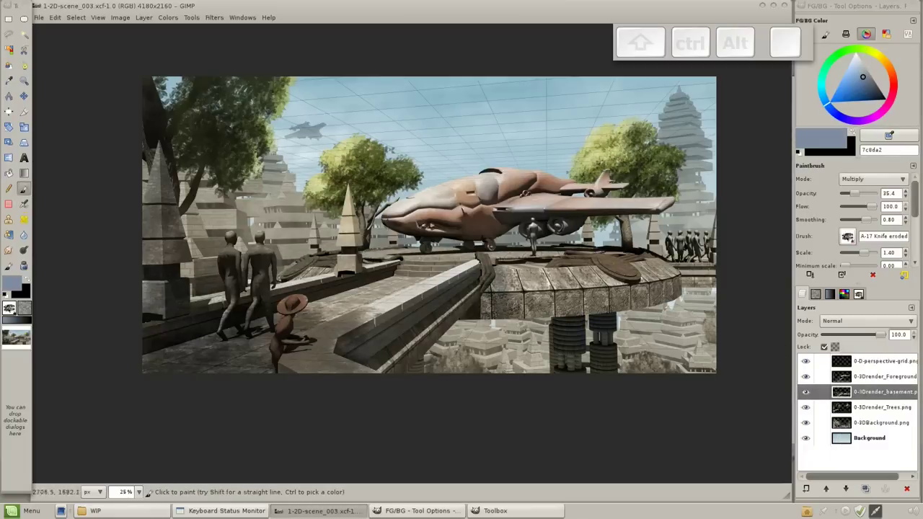
key(ctrl+z)
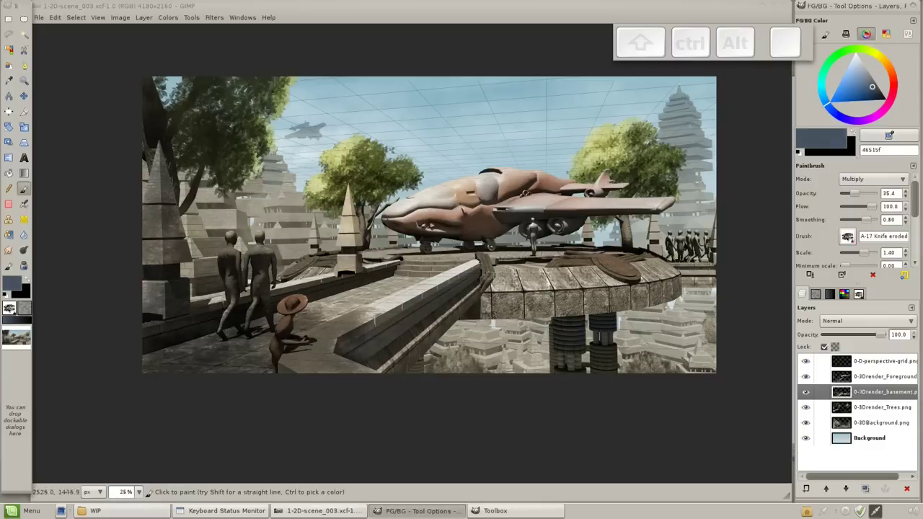
key(ctrl+z)
key(;)
key(ctrl+z)
key(ctrl+z)
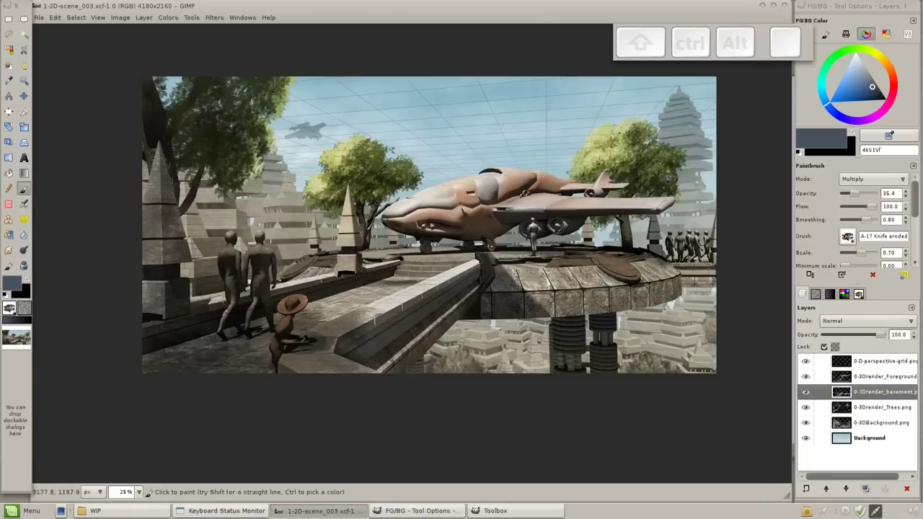
key(ctrl+z)
key(;)
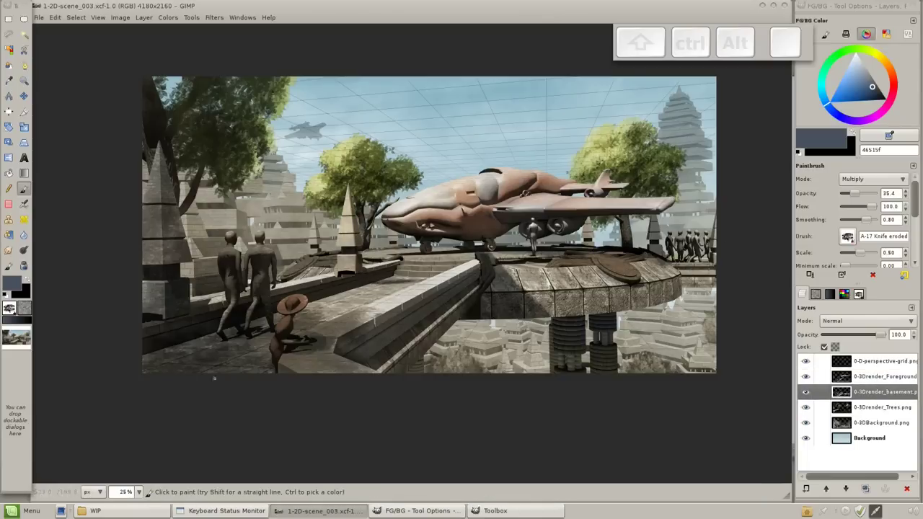
key(ctrl+z)
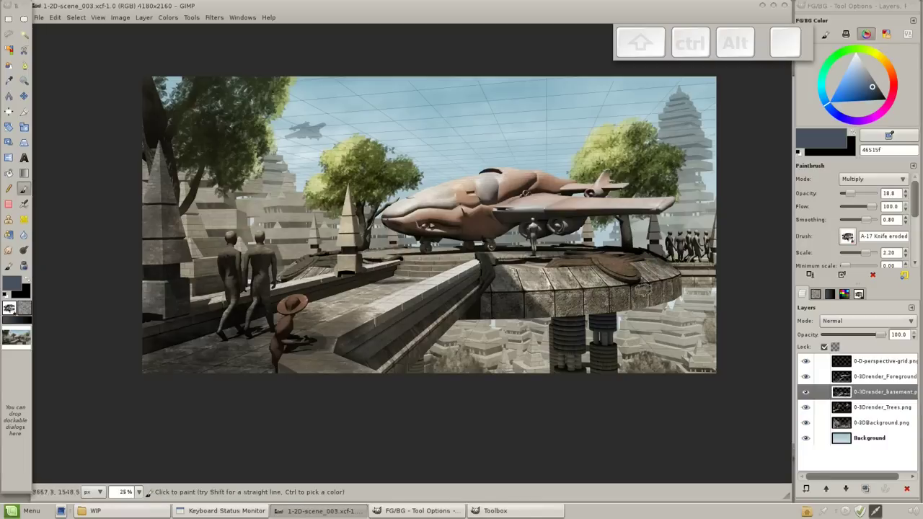
key(;)
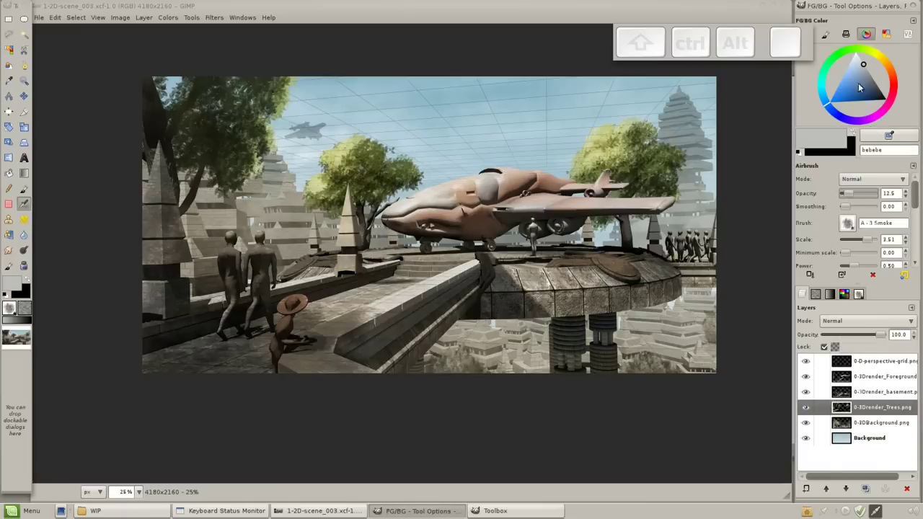
Dab green Overlay and grey Multiply shading among the distant buildings on the 3DBackground layer.
key(;)
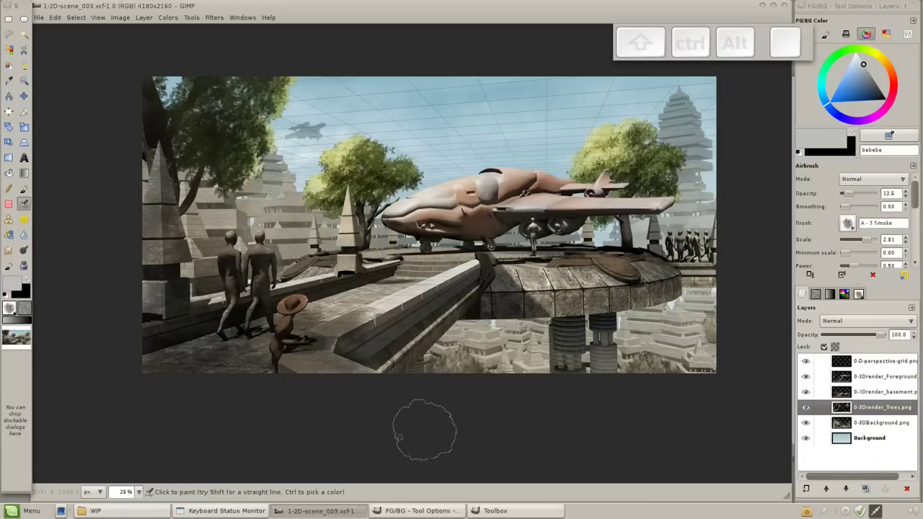
key(;)
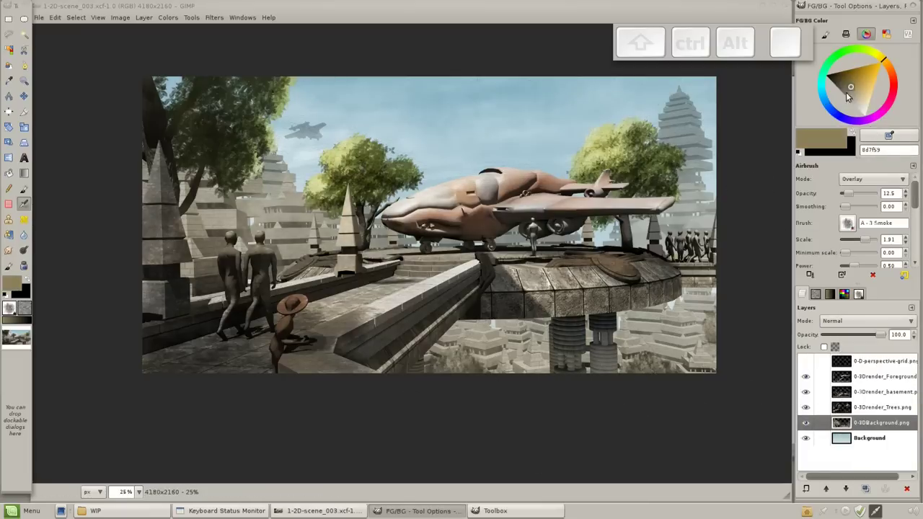
key(;)
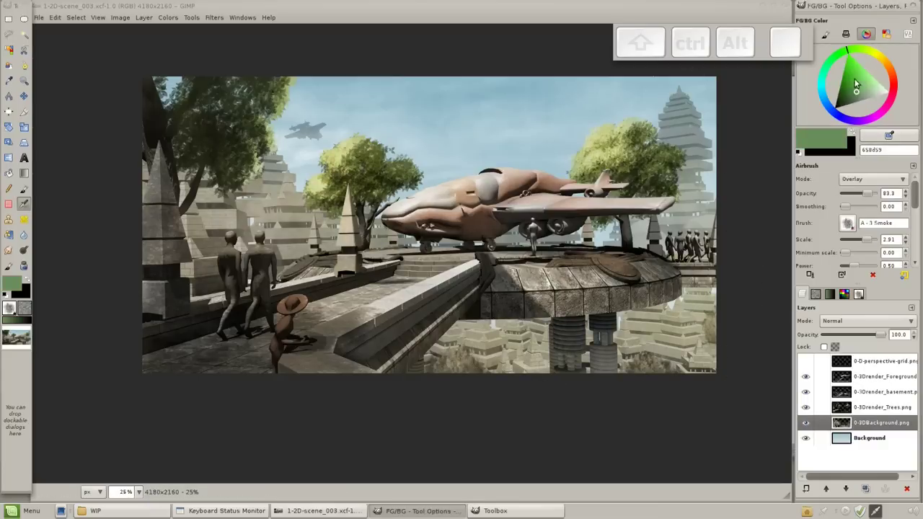
key(;)
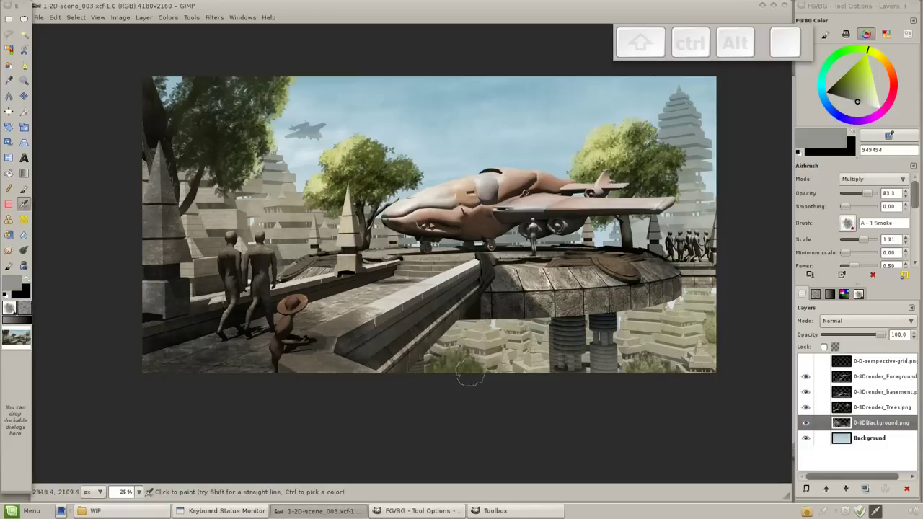
key(;)
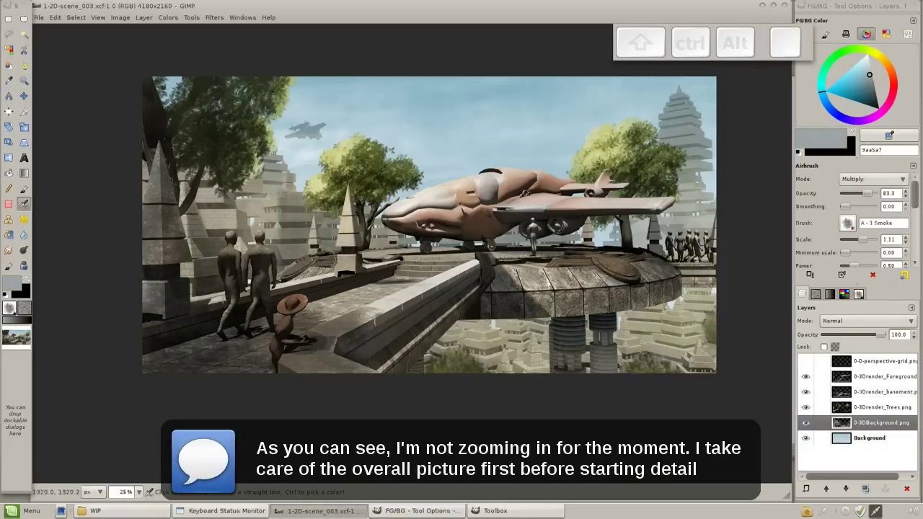
Apply Focus Blur to the distant background and merge the Foreground layer into the basement layer.
key(;)
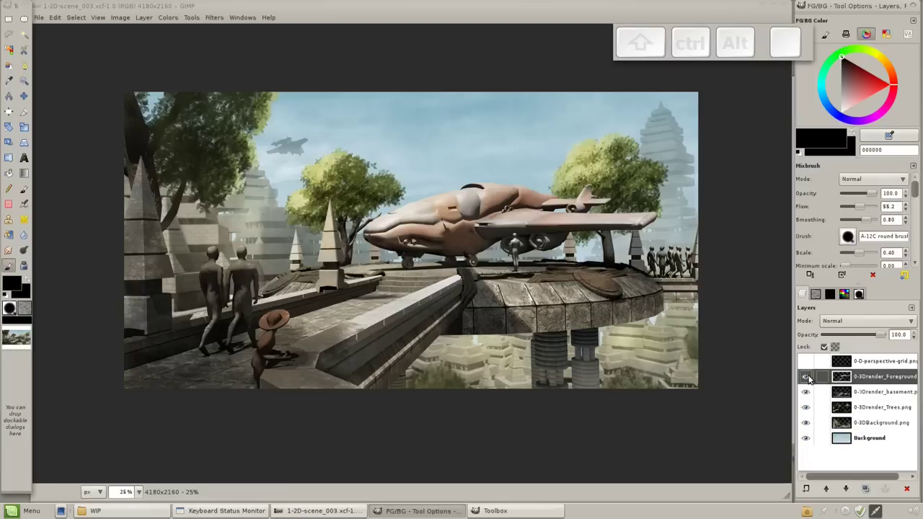
Shift the 3DBackground toward cooler blue with Color Balance and adjust Hue-Saturation on the Trees layer.
key(ctrl+e)
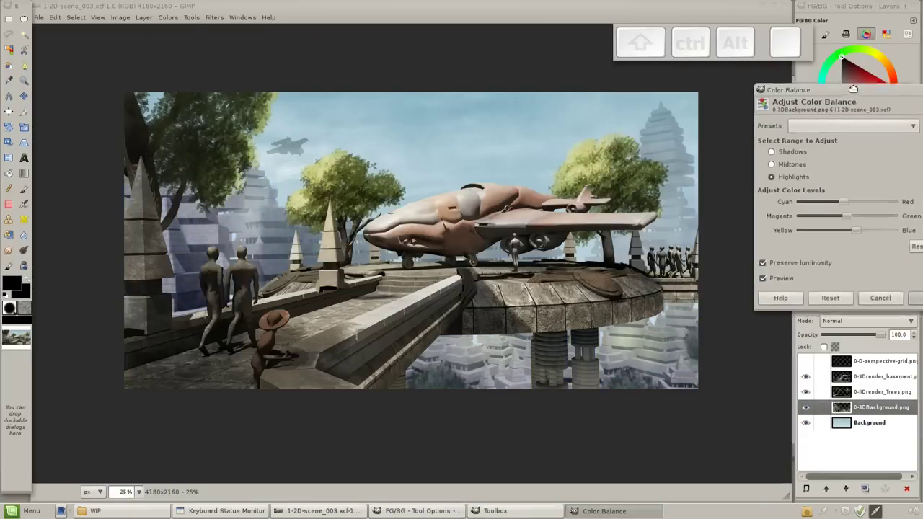
key(ctrl+u)
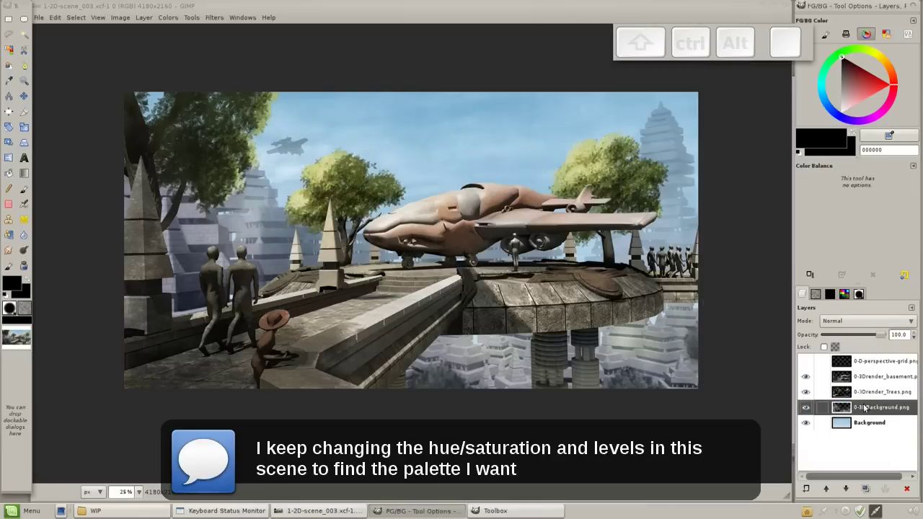
key(ctrl+u)
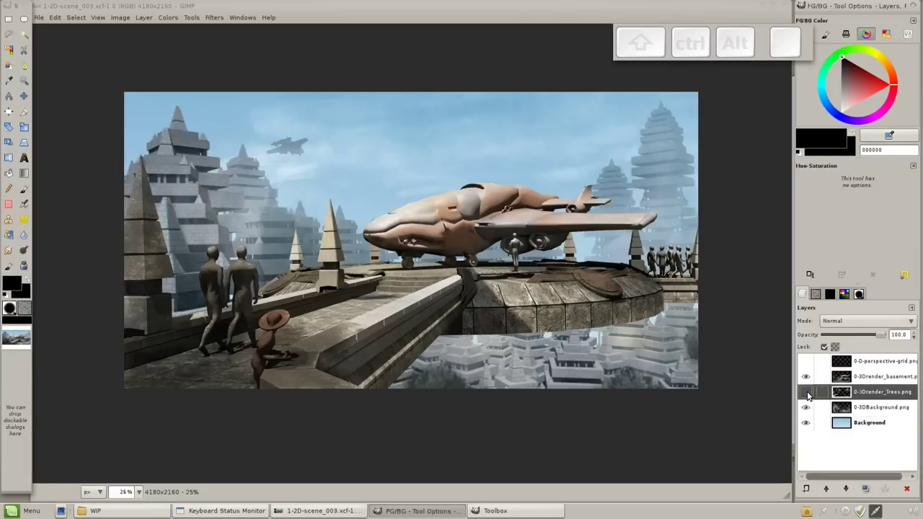
Adjust Levels on the basement render, then start a Levels adjustment on the Trees render.
key(ctrl+l)
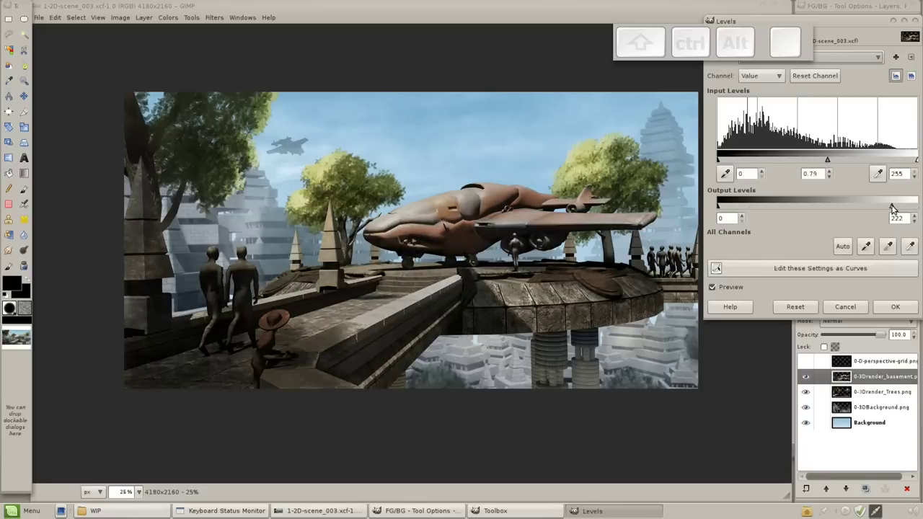
key(ctrl+l)
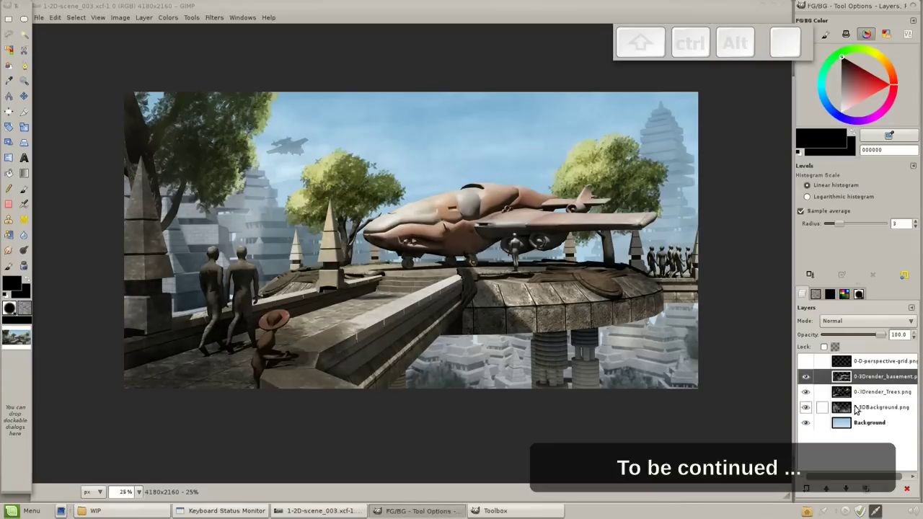
key(ctrl+l)
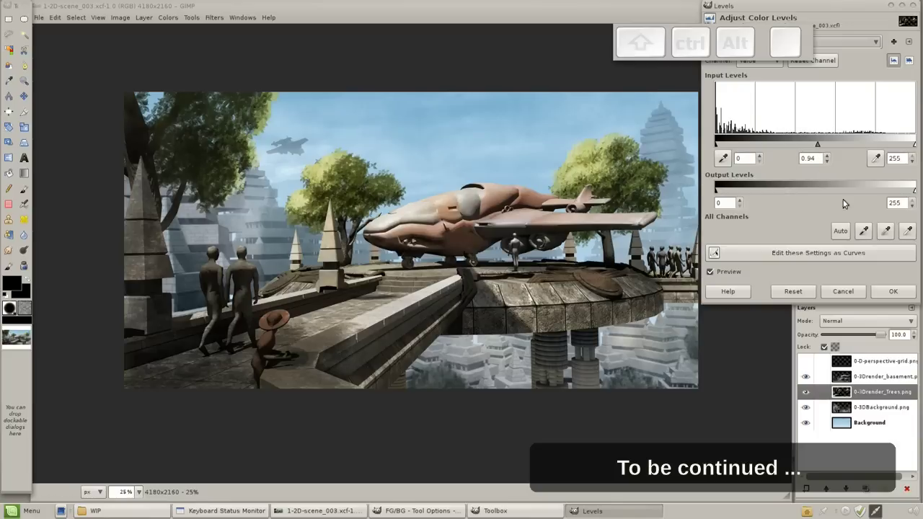